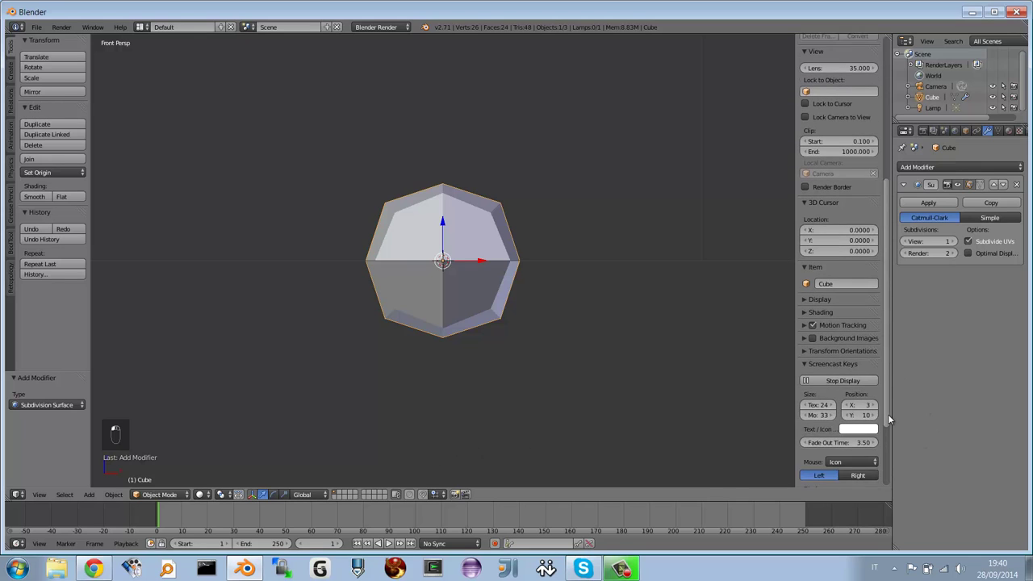
Step: Hide the viewport's N sidebar so the subdivided cube fills the 3D view
{"action": "left_click", "coordinate": [840, 405]}
{"action": "left_click_drag", "start_coordinate": [857, 410], "coordinate": [380, 239]}
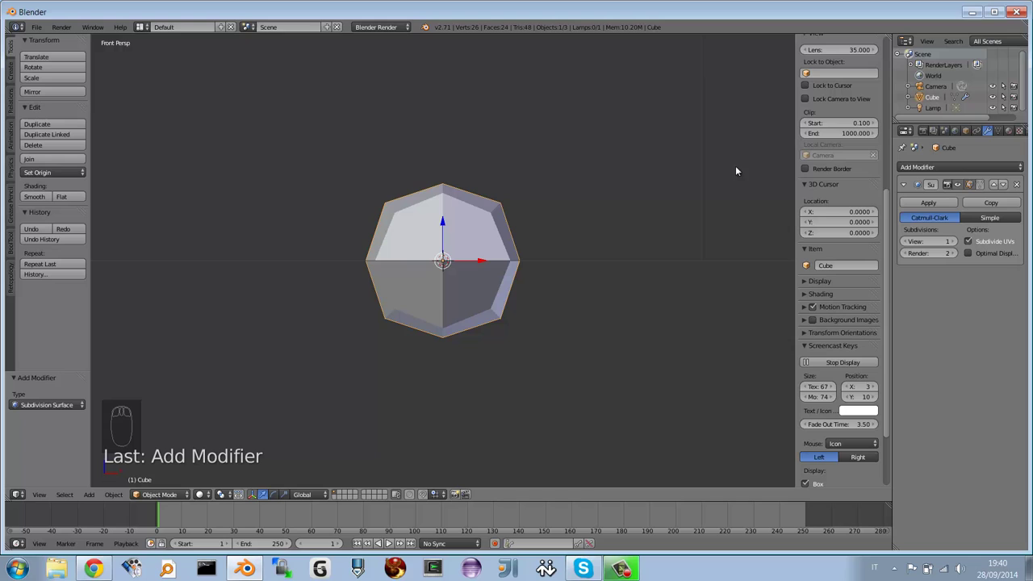
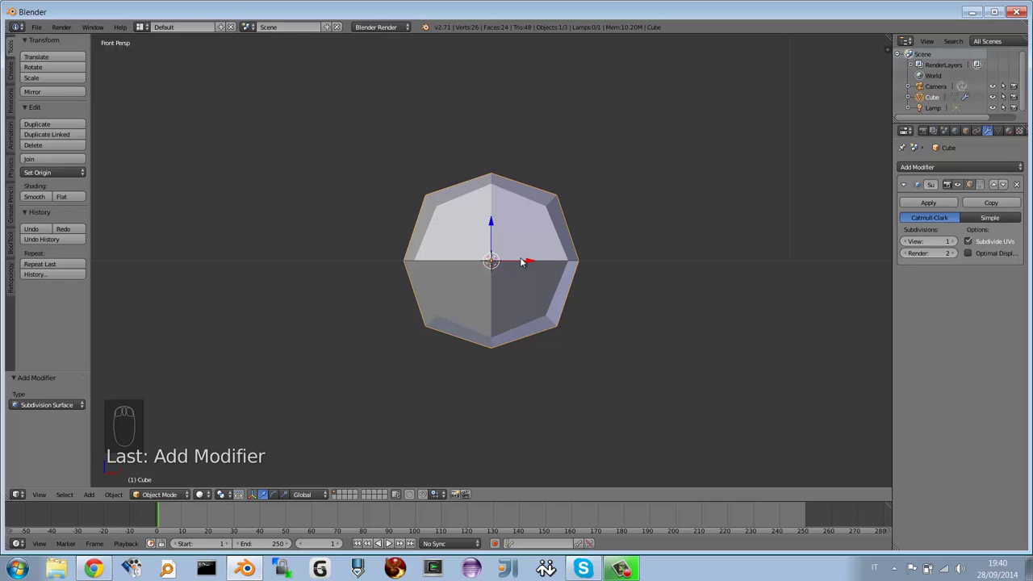
Step: Scale the cube narrower along X and switch to the Right side view
{"action": "key", "text": "s"}
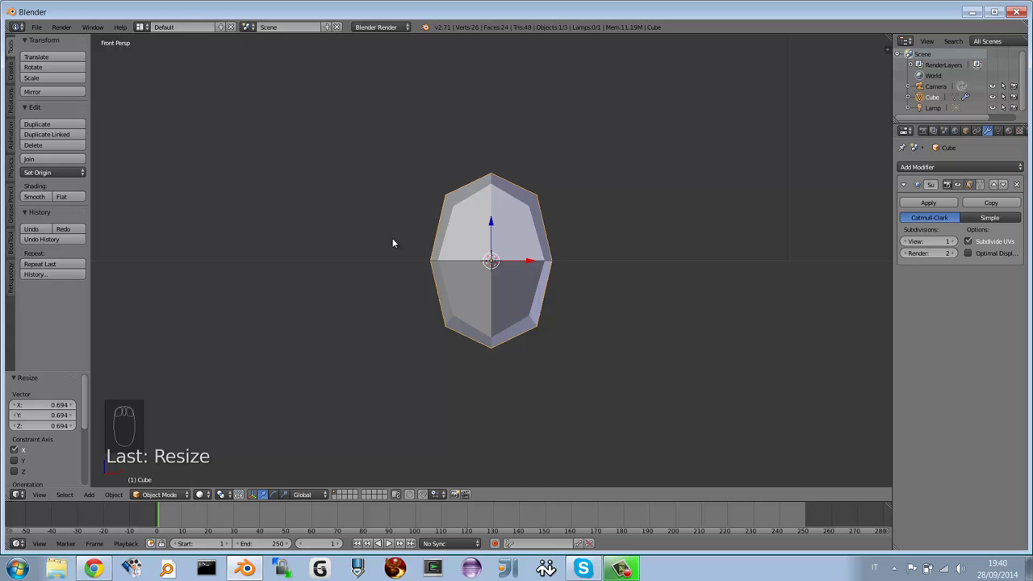
{"action": "key", "text": "KP_3"}
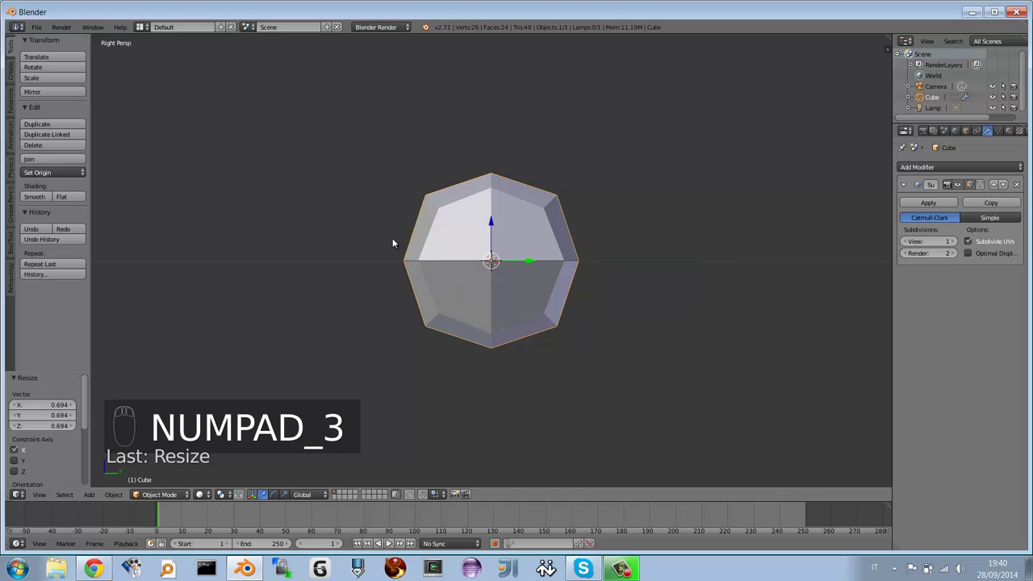
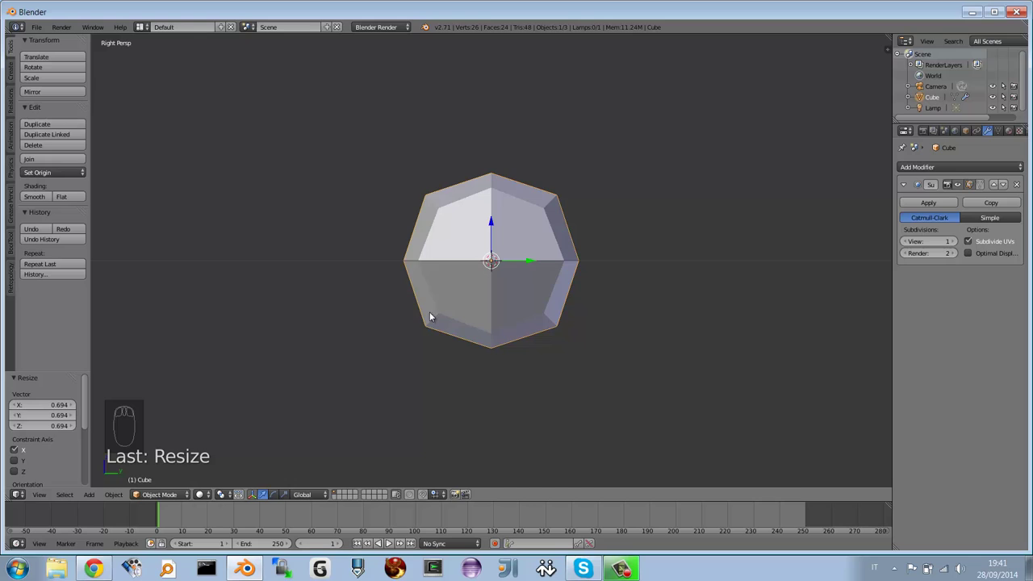
Step: Enter Edit Mode on the cube and set the side view to orthographic
{"action": "key", "text": "Tab"}
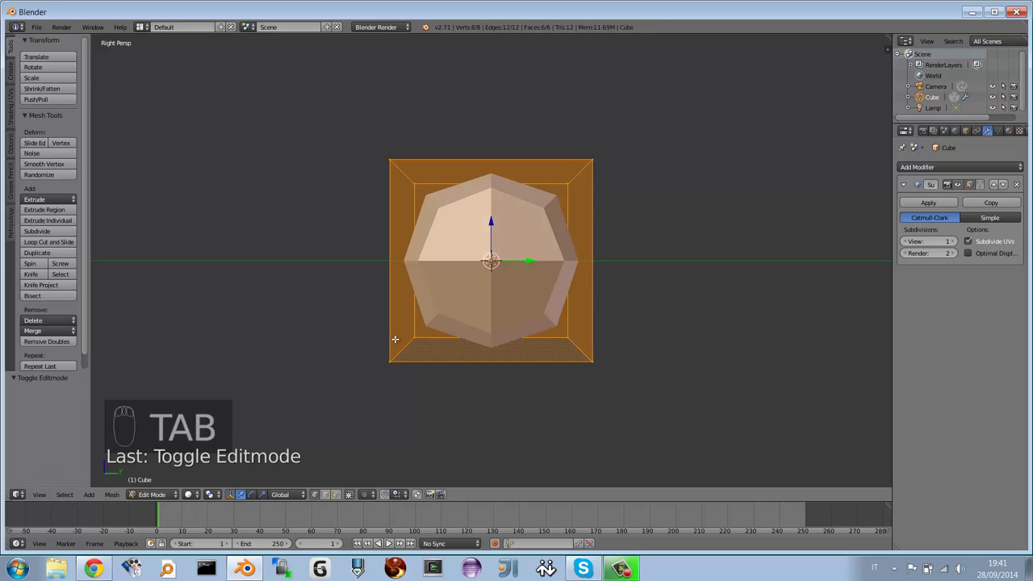
{"action": "key", "text": "KP_5"}
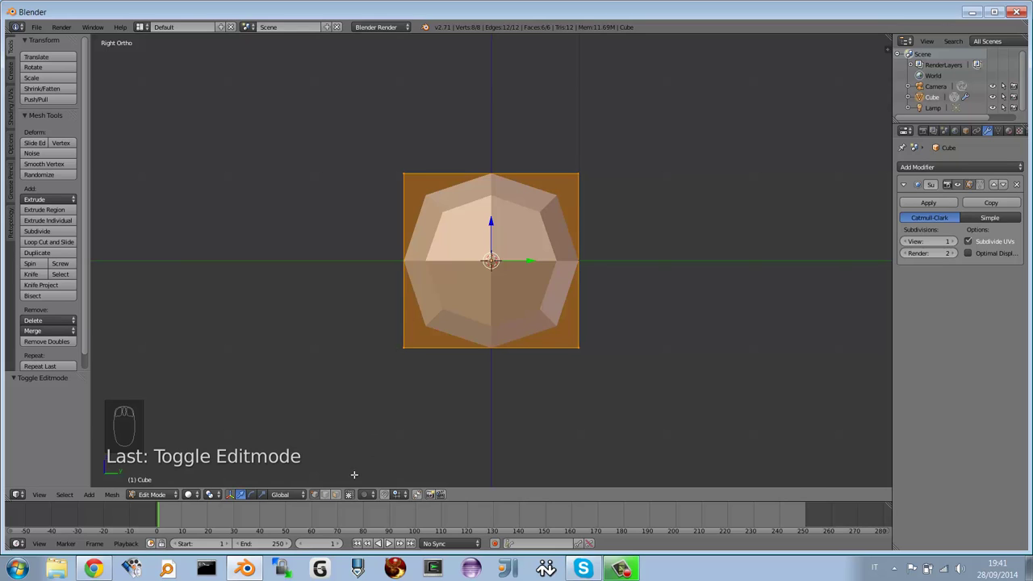
{"action": "left_click_drag", "start_coordinate": [351, 496], "coordinate": [348, 499]}
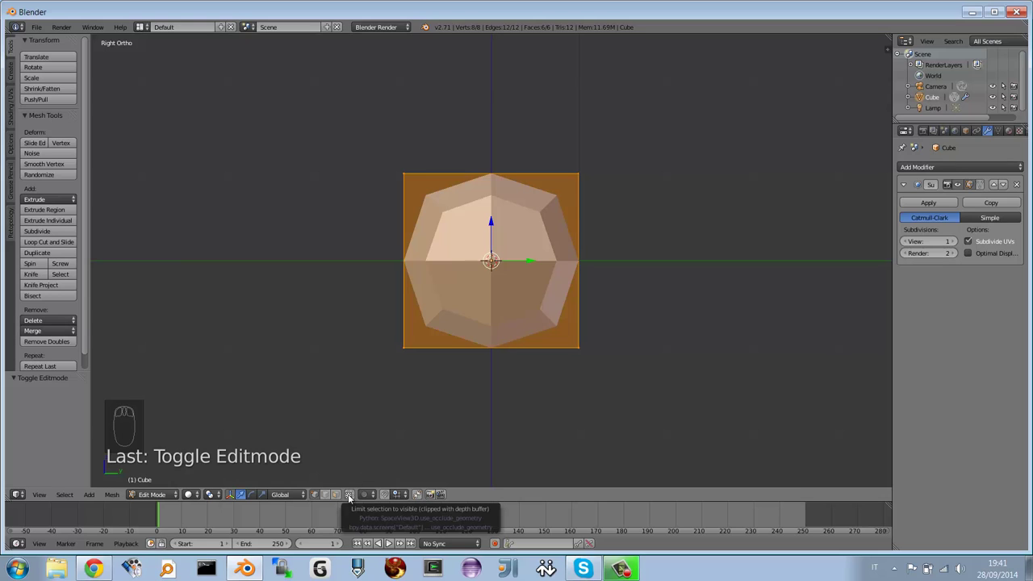
Step: Deselect everything, box-select the bottom corner edge and start moving it
{"action": "key", "text": "a"}
{"action": "key", "text": "b"}
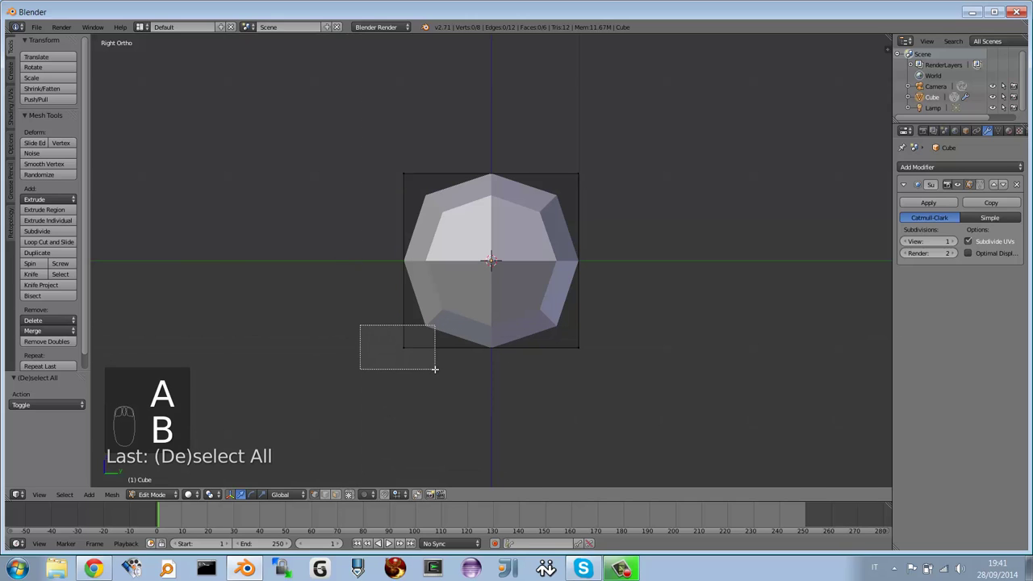
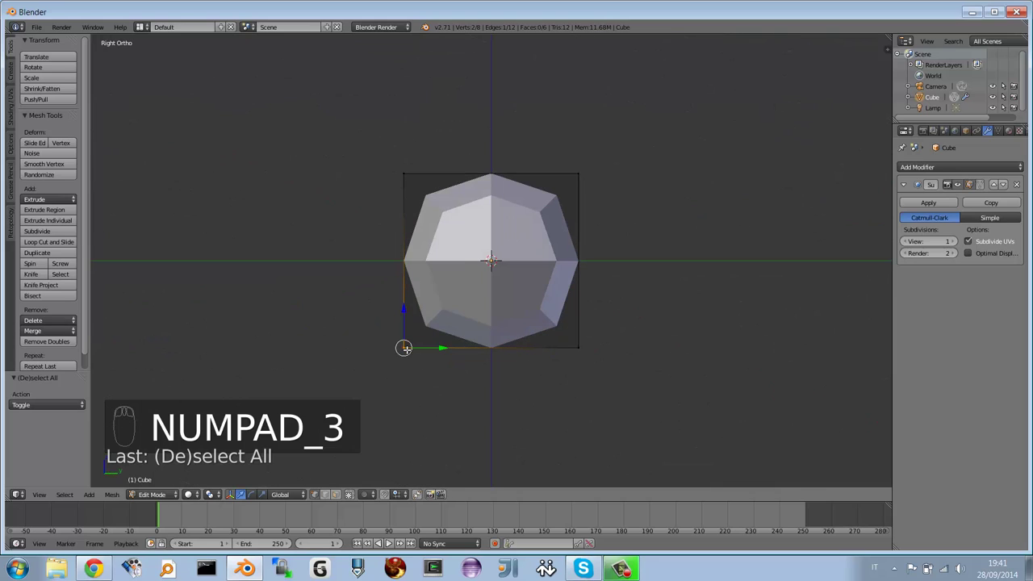
{"action": "key", "text": "g"}
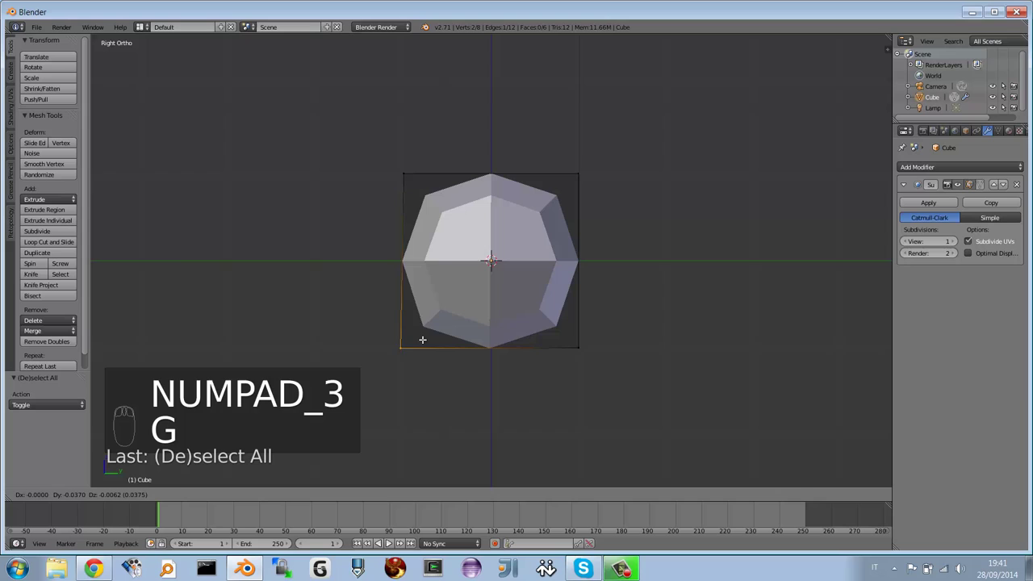
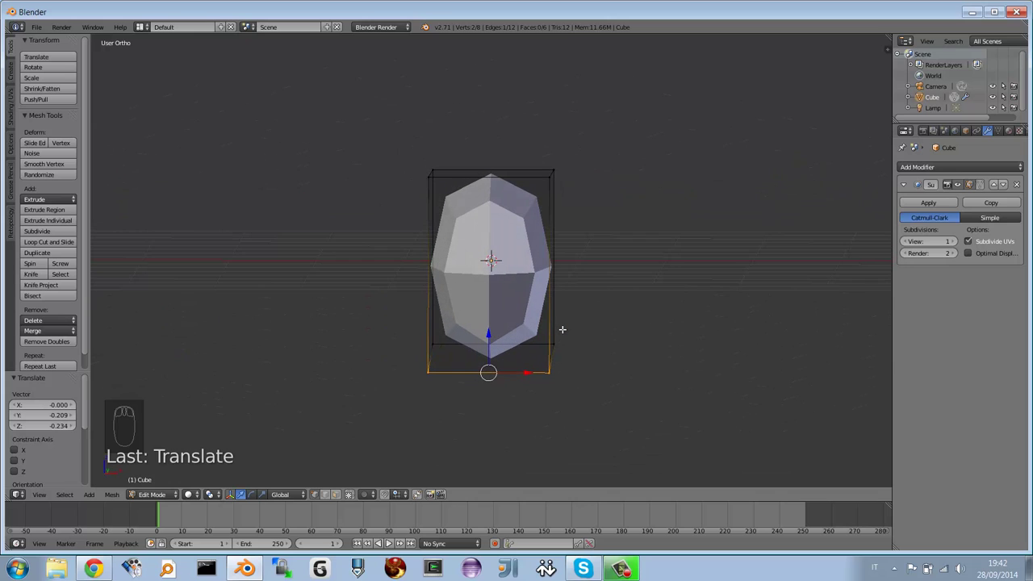
Step: Return to Front view in Object Mode and apply the Subsurf modifier to the oval mesh
{"action": "key", "text": "KP_1"}
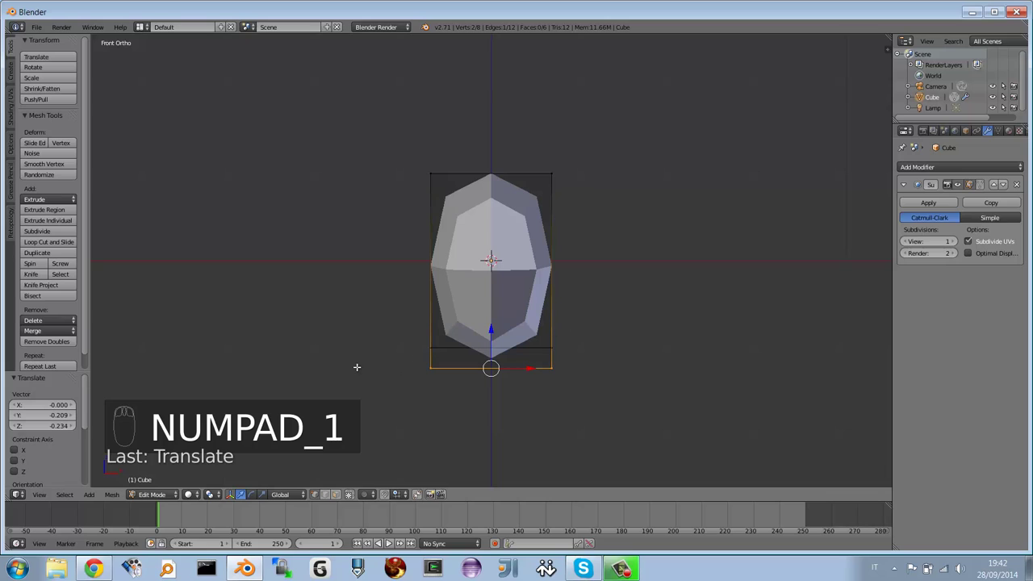
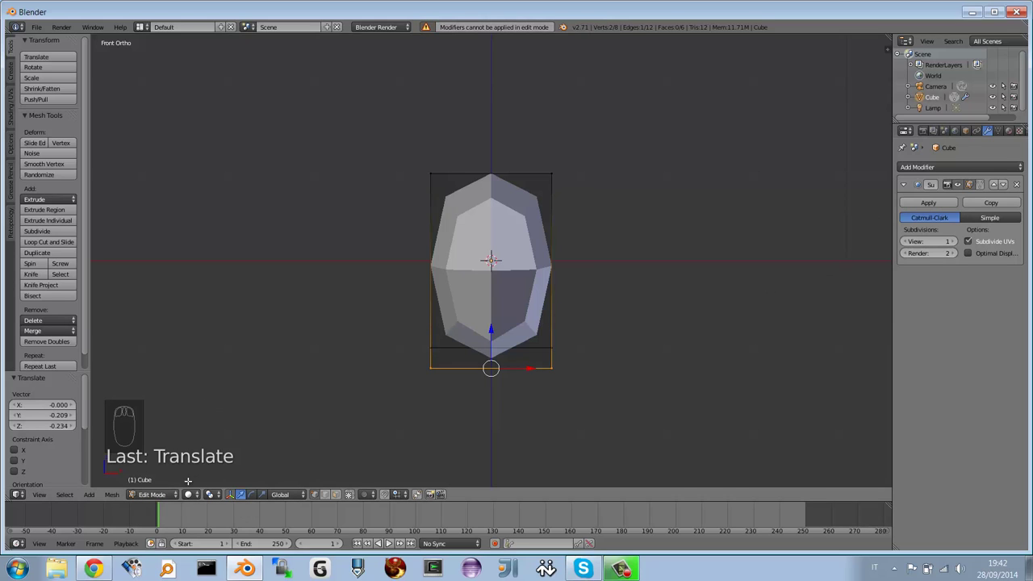
{"action": "left_click_drag", "start_coordinate": [172, 497], "coordinate": [166, 481]}
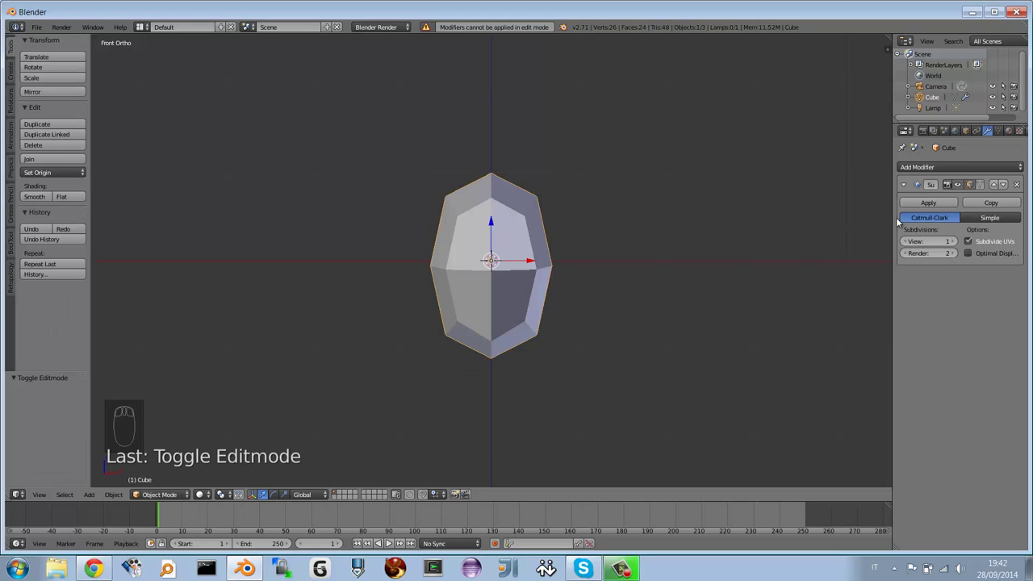
{"action": "left_click_drag", "start_coordinate": [931, 202], "coordinate": [463, 251]}
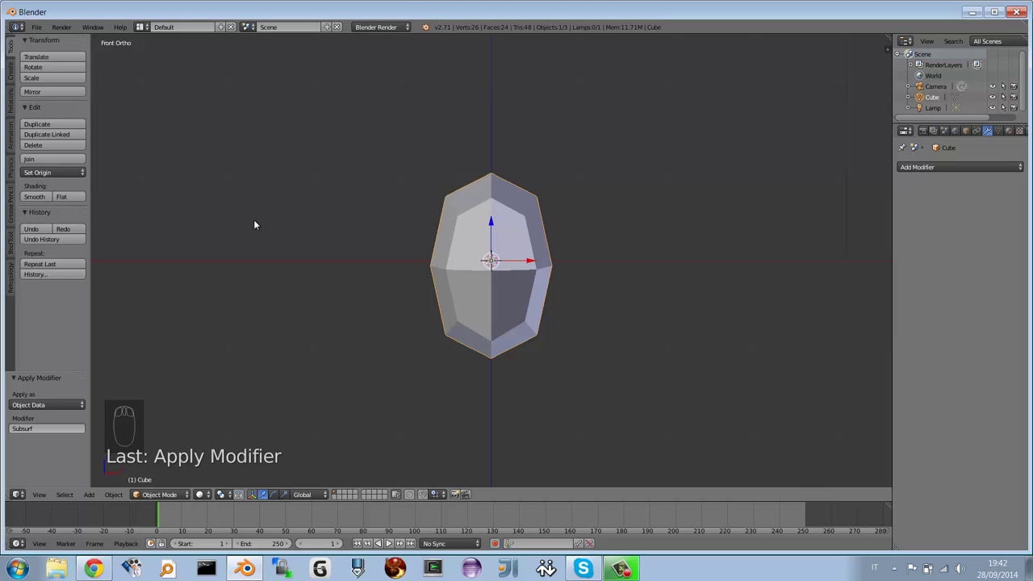
Step: Set the oval mesh to smooth shading and check it from the front view
{"action": "left_click_drag", "start_coordinate": [40, 199], "coordinate": [564, 259]}
{"action": "left_click_drag", "start_coordinate": [505, 255], "coordinate": [492, 277]}
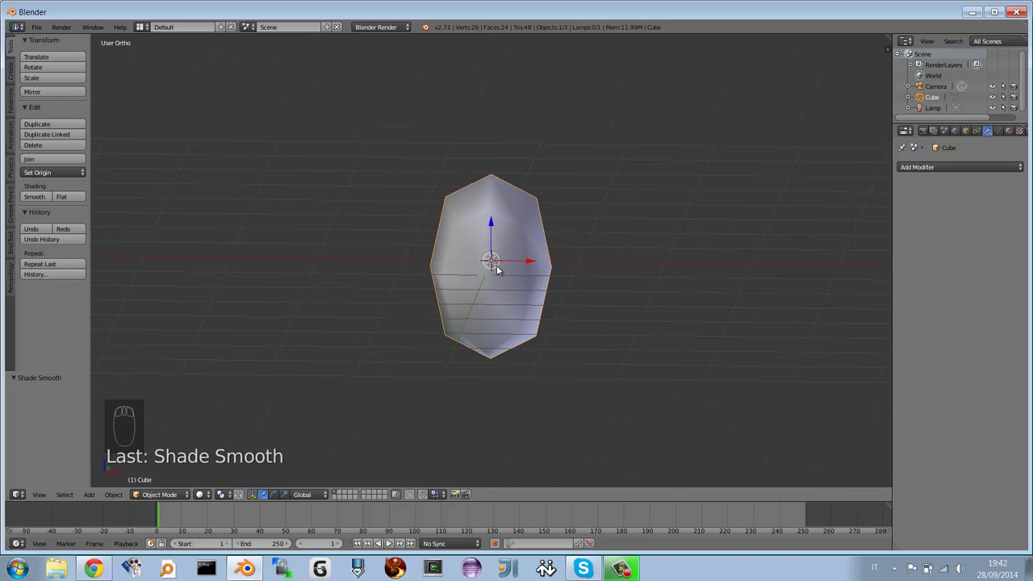
{"action": "key", "text": "KP_1"}
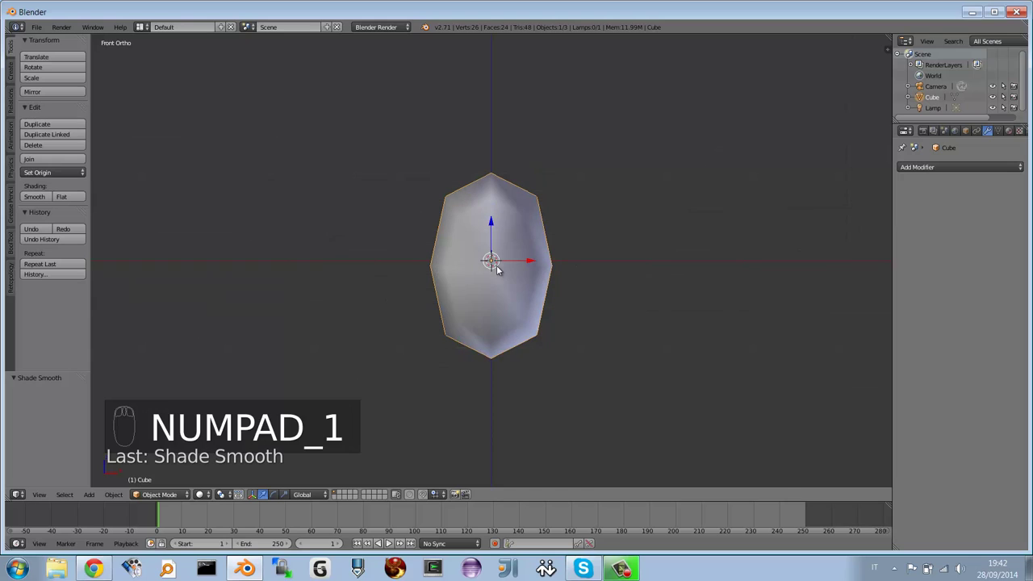
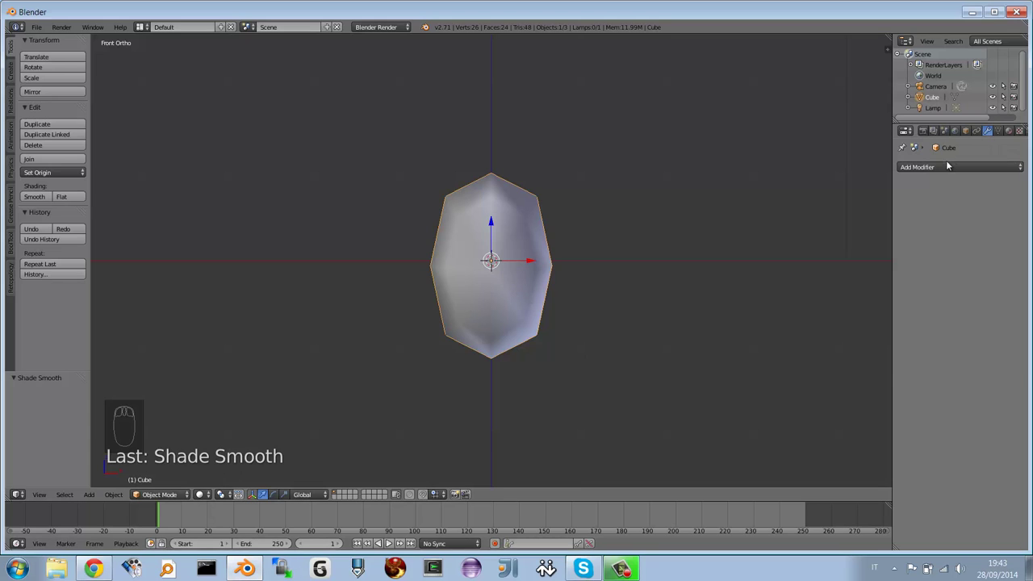
Step: Add a Multiresolution modifier and subdivide the oval mesh to level 6
{"action": "left_click_drag", "start_coordinate": [949, 165], "coordinate": [853, 339]}
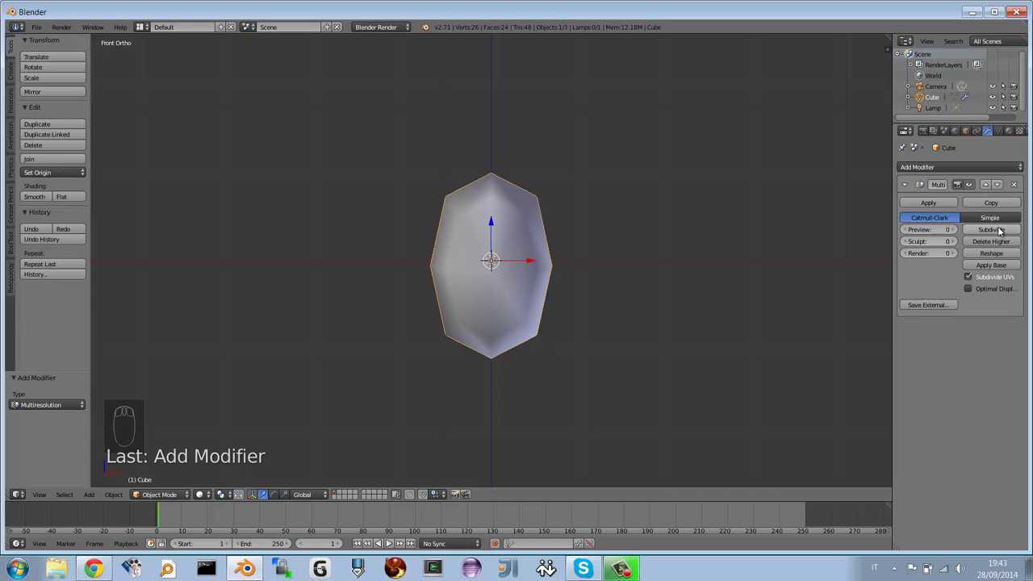
{"action": "left_click_drag", "start_coordinate": [1002, 229], "coordinate": [539, 302]}
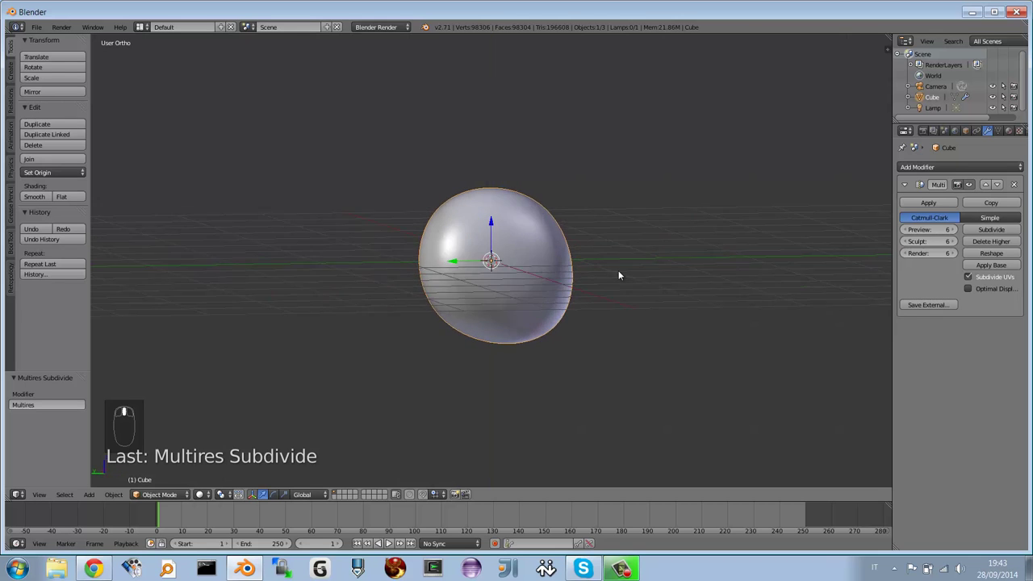
{"action": "middle_click", "coordinate": [572, 275]}
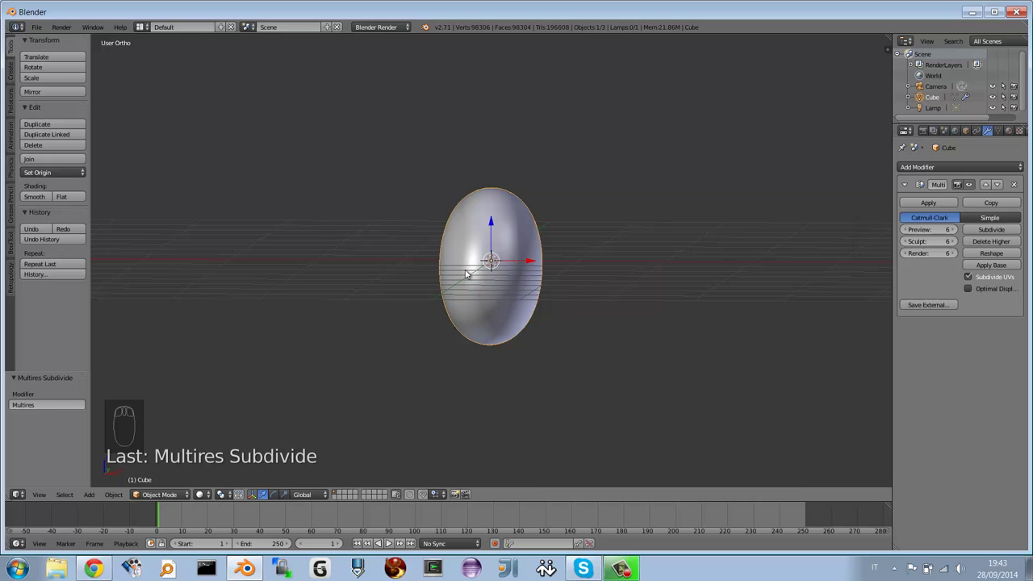
{"action": "key", "text": "KP_1"}
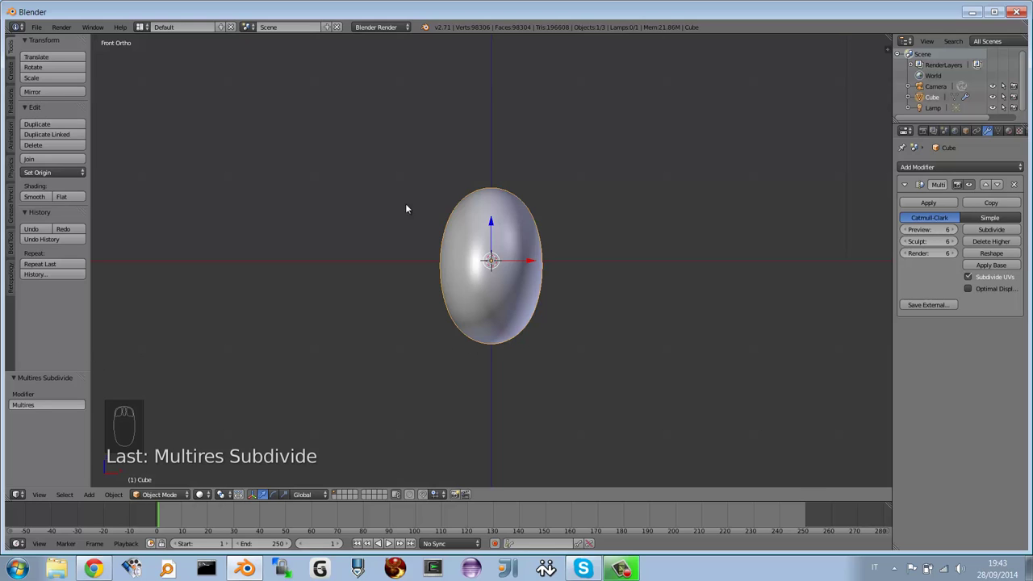
Step: Switch to Sculpt Mode and zoom the front orthographic view onto the egg head
{"action": "left_click_drag", "start_coordinate": [163, 496], "coordinate": [164, 462]}
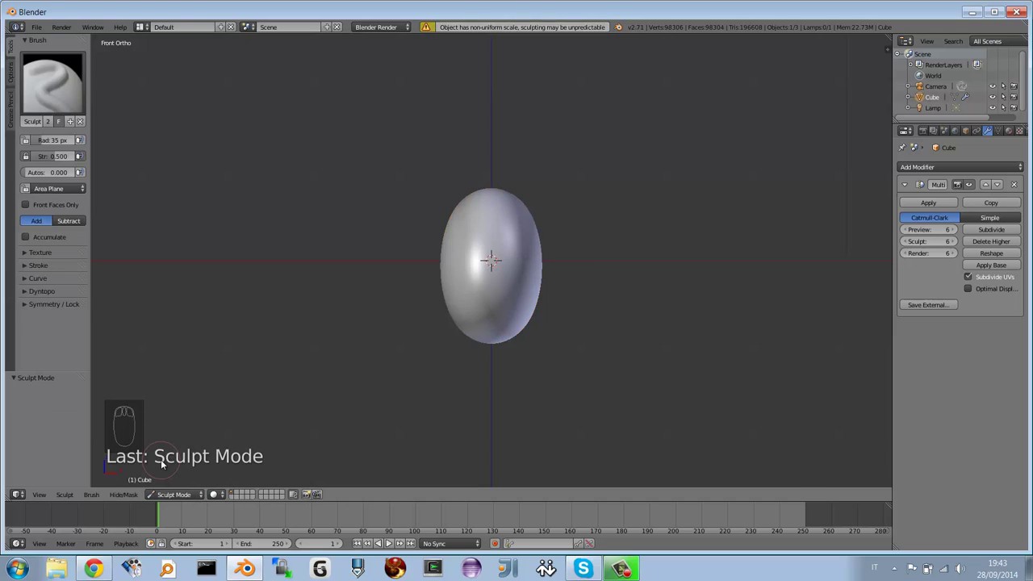
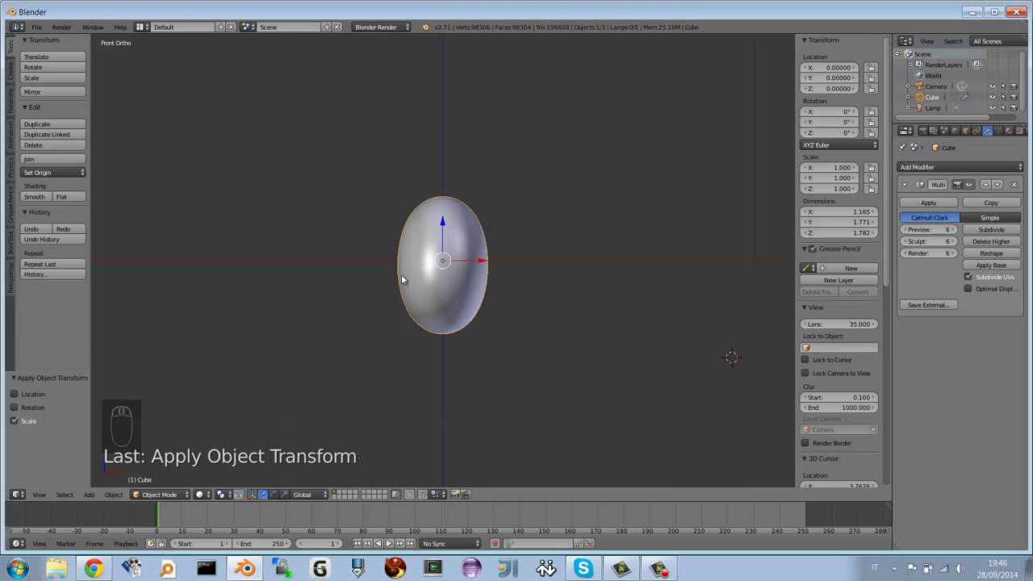
{"action": "left_click_drag", "start_coordinate": [173, 494], "coordinate": [221, 430]}
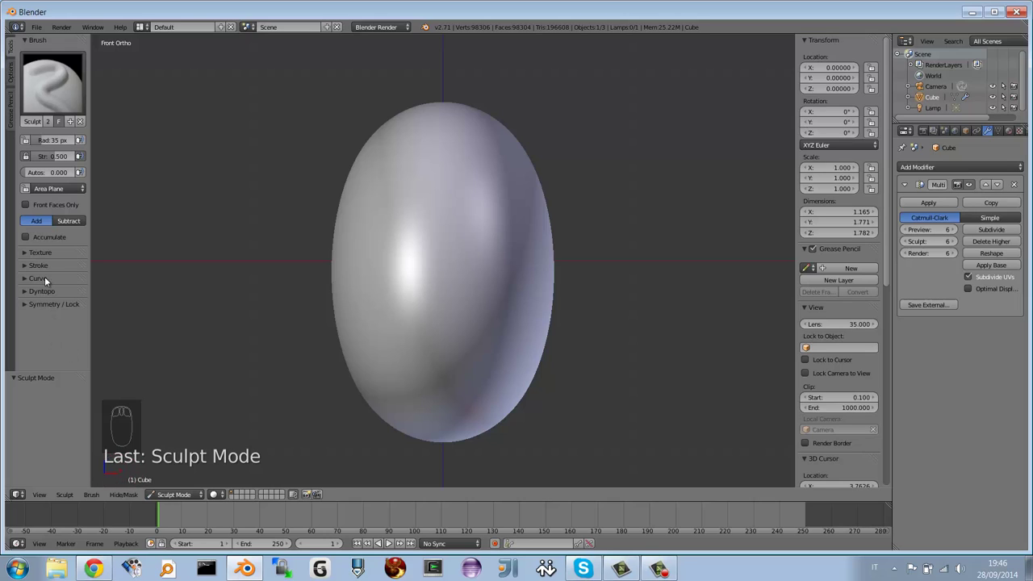
Step: Expand the brush's Symmetry / Lock section to show the X, Y, Z mirror options
{"action": "left_click_drag", "start_coordinate": [28, 305], "coordinate": [419, 210]}
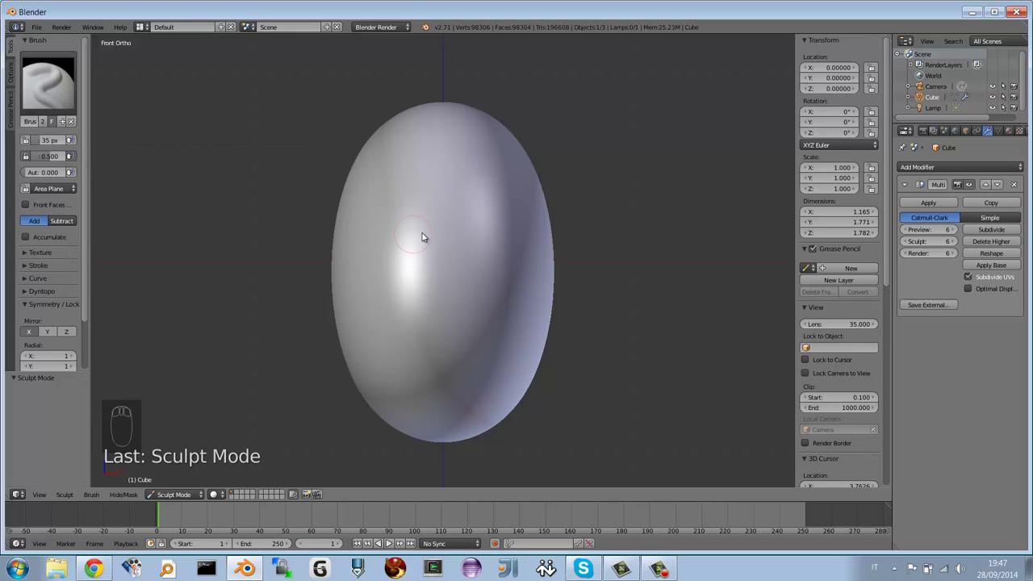
Step: Draw the eye bumps, undo the first attempt, then sculpt the two mirrored eye sockets
{"action": "left_click_drag", "start_coordinate": [411, 229], "coordinate": [412, 235]}
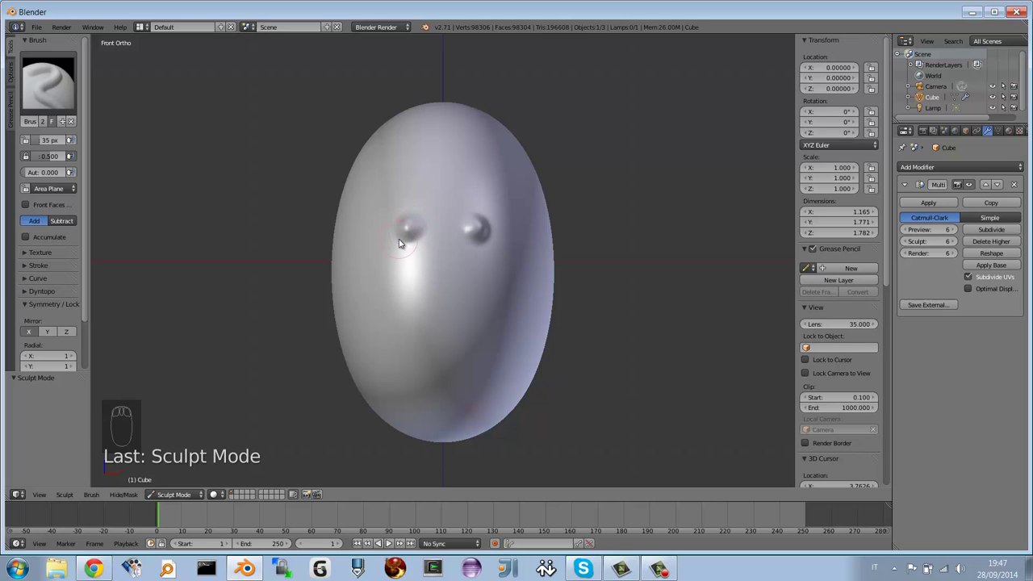
{"action": "key", "text": "ctrl+z"}
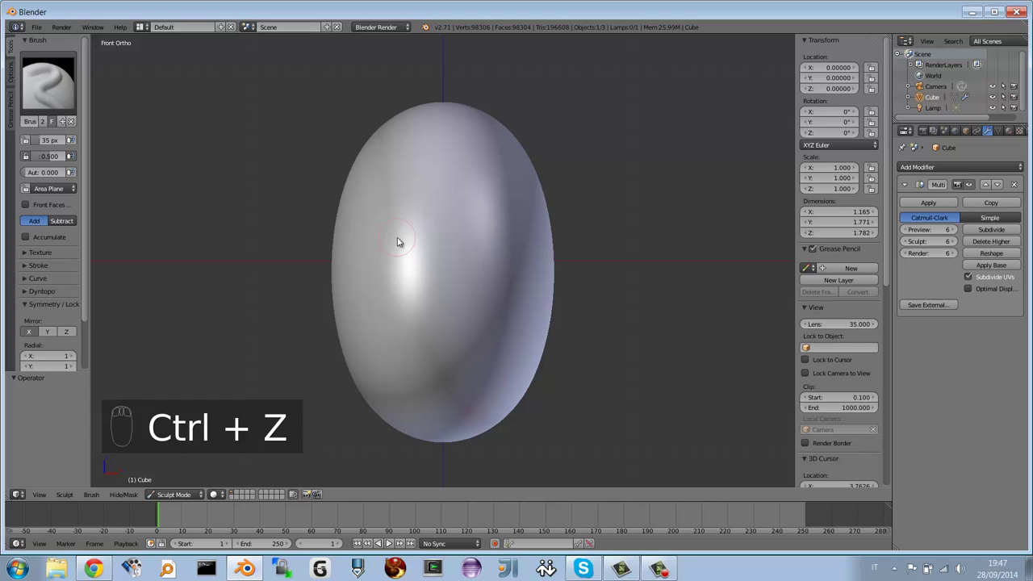
{"action": "left_click_drag", "start_coordinate": [409, 232], "coordinate": [408, 230]}
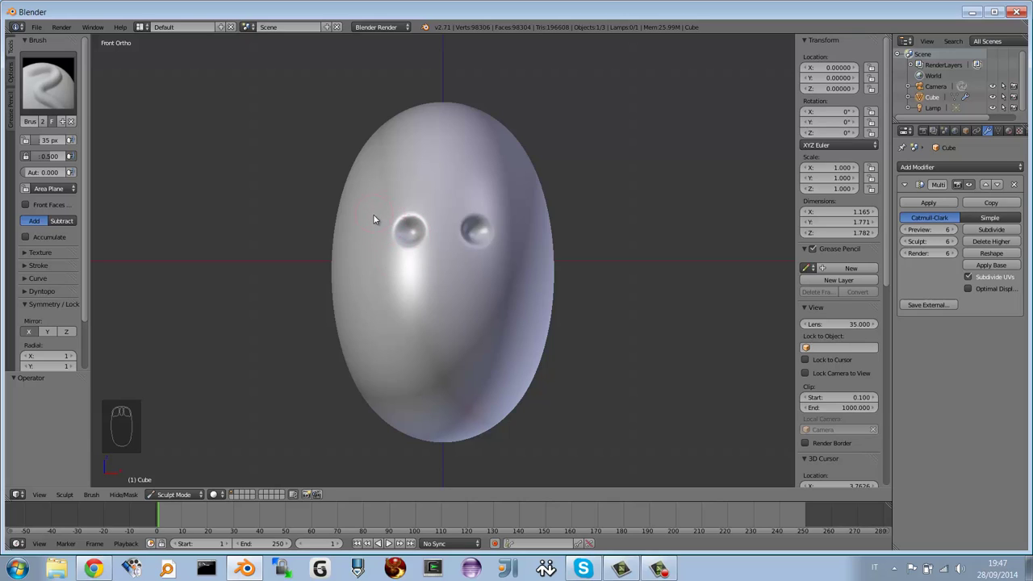
Step: Sculpt a brow ridge above the eyes and build up a protruding nose
{"action": "left_click_drag", "start_coordinate": [382, 217], "coordinate": [419, 203]}
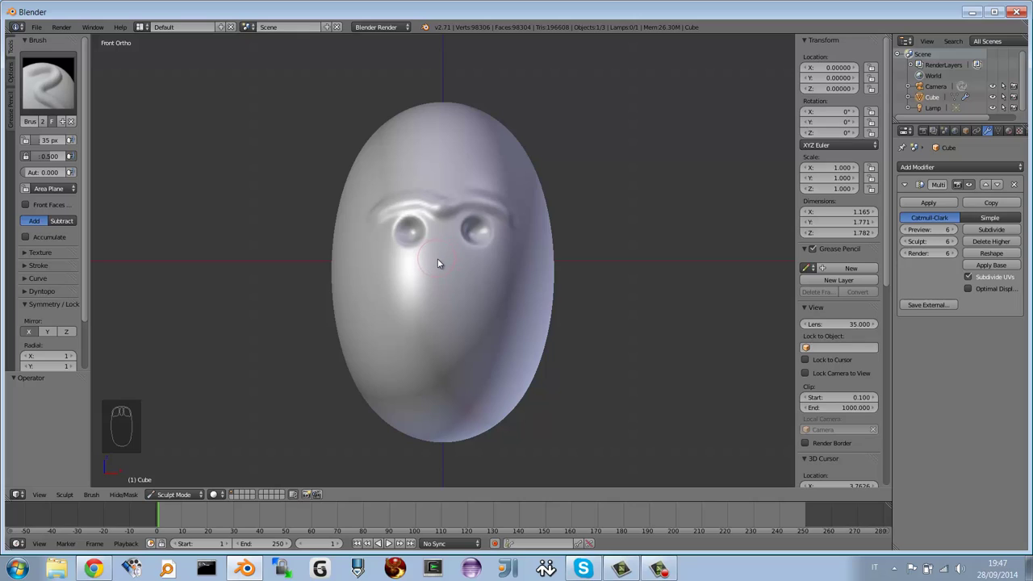
{"action": "left_click_drag", "start_coordinate": [436, 273], "coordinate": [436, 317]}
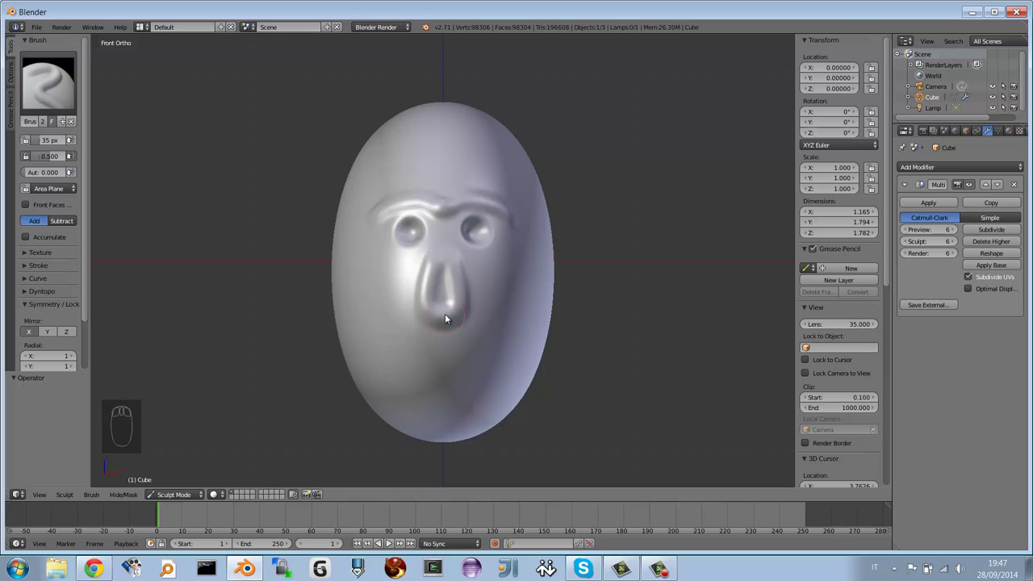
{"action": "left_click_drag", "start_coordinate": [444, 302], "coordinate": [447, 306]}
Step: Sculpt a wide smiling mouth below the nose
{"action": "left_click_drag", "start_coordinate": [472, 293], "coordinate": [404, 317]}
{"action": "left_click_drag", "start_coordinate": [403, 317], "coordinate": [509, 310]}
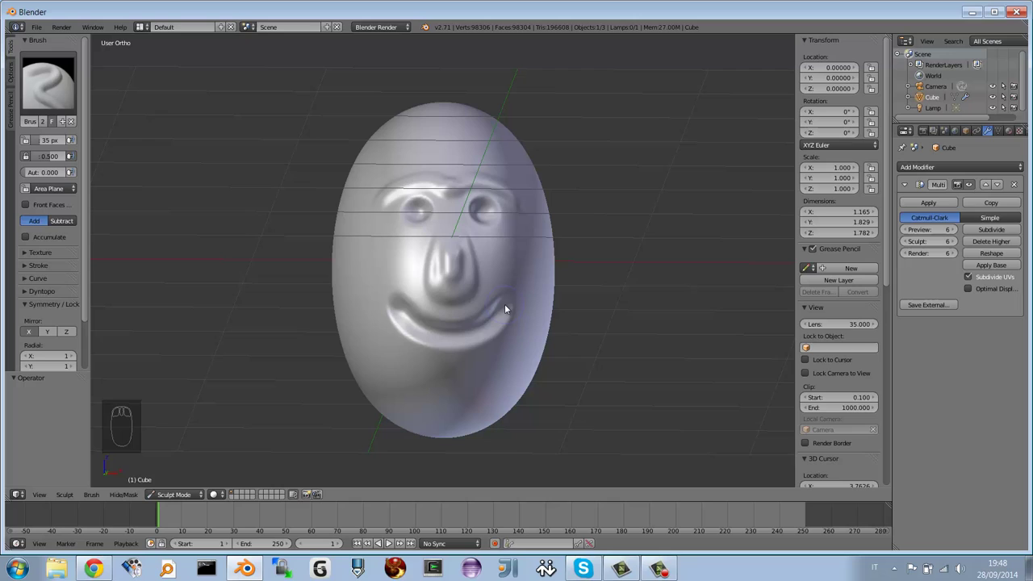
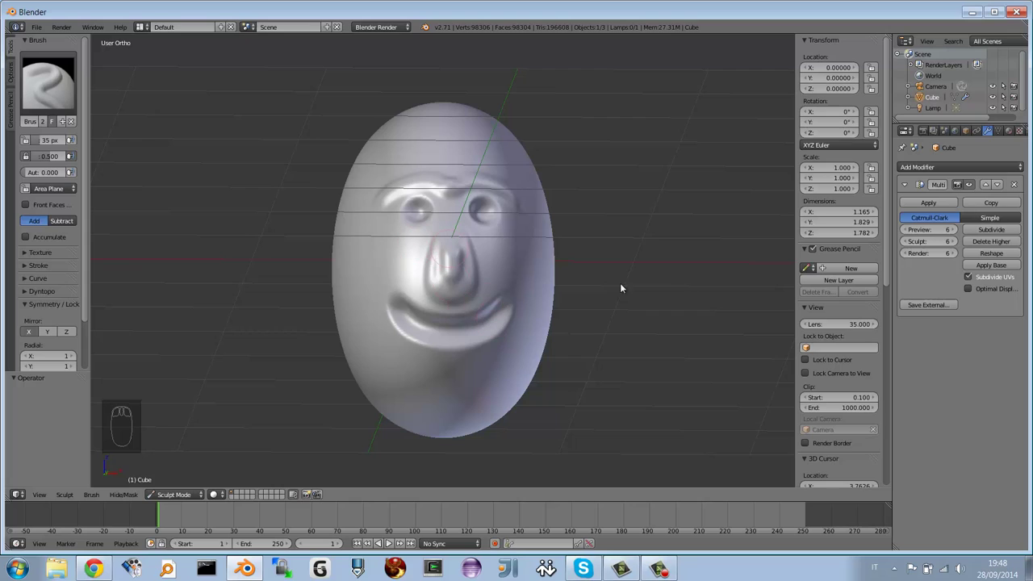
Step: Drop the Multires sculpt level to 5, then set it back to 6
{"action": "left_click_drag", "start_coordinate": [909, 244], "coordinate": [906, 244]}
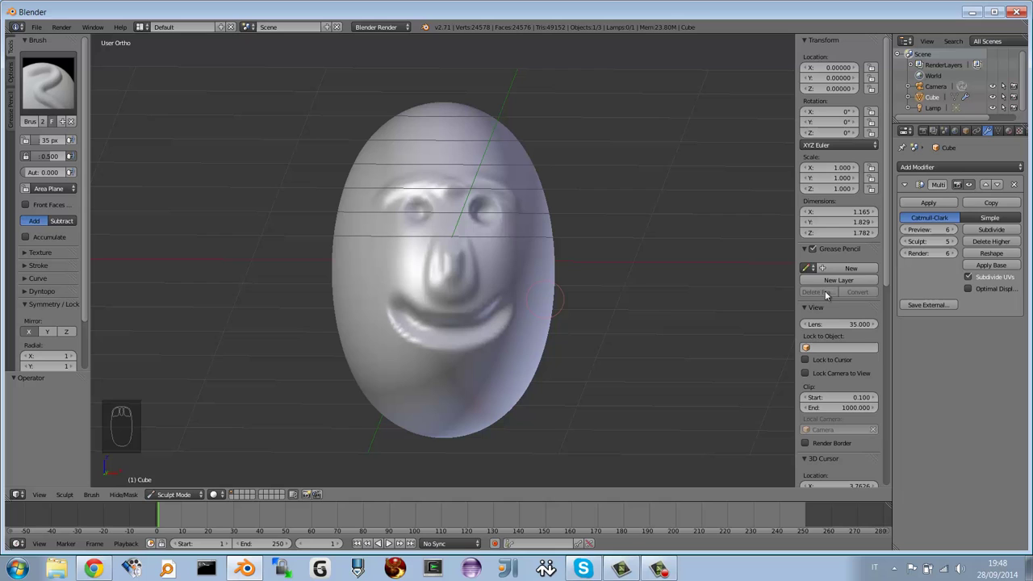
{"action": "left_click_drag", "start_coordinate": [954, 242], "coordinate": [451, 287]}
{"action": "left_click_drag", "start_coordinate": [452, 287], "coordinate": [336, 292]}
Step: View the head from the right (Numpad 3), leave Sculpt Mode and begin scaling it along Y
{"action": "key", "text": "KP_3"}
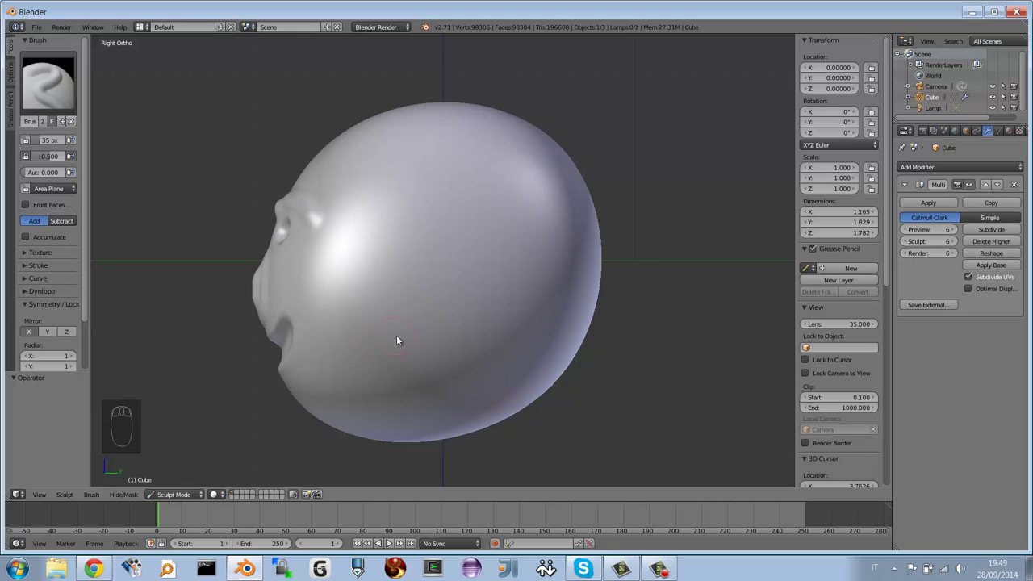
{"action": "key", "text": "s"}
{"action": "key", "text": "y"}
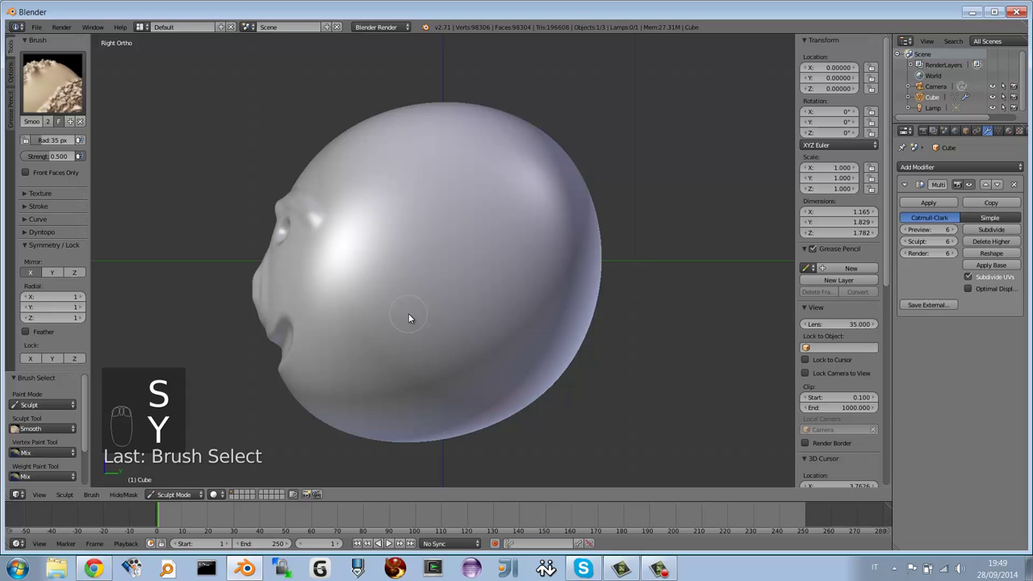
{"action": "left_click", "coordinate": [345, 356]}
{"action": "right_click", "coordinate": [345, 357]}
{"action": "key", "text": "Escape"}
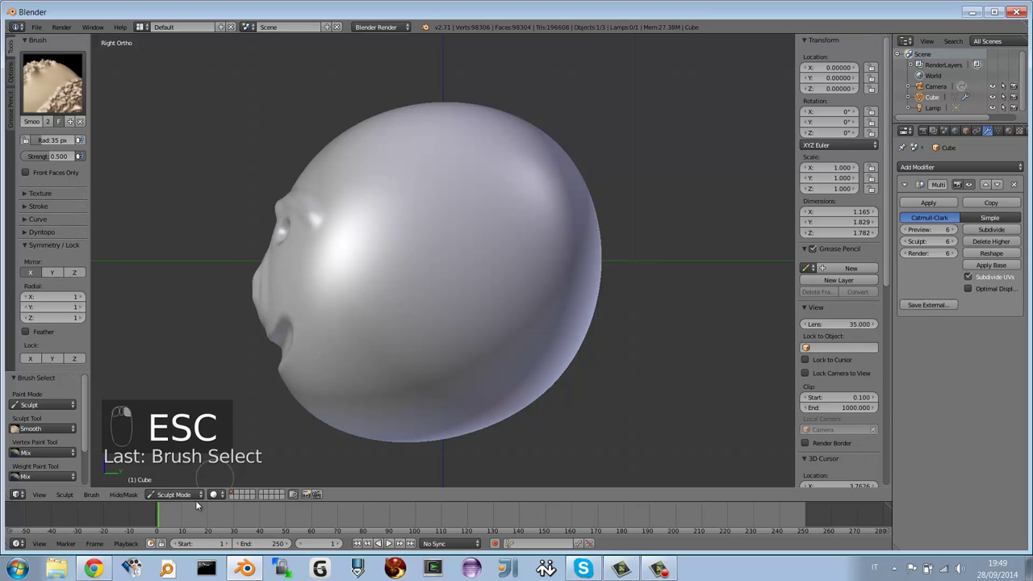
{"action": "left_click_drag", "start_coordinate": [195, 498], "coordinate": [436, 310]}
Step: Scale the head to about 0.632 along Y and apply the scale so every axis reads 1
{"action": "key", "text": "s"}
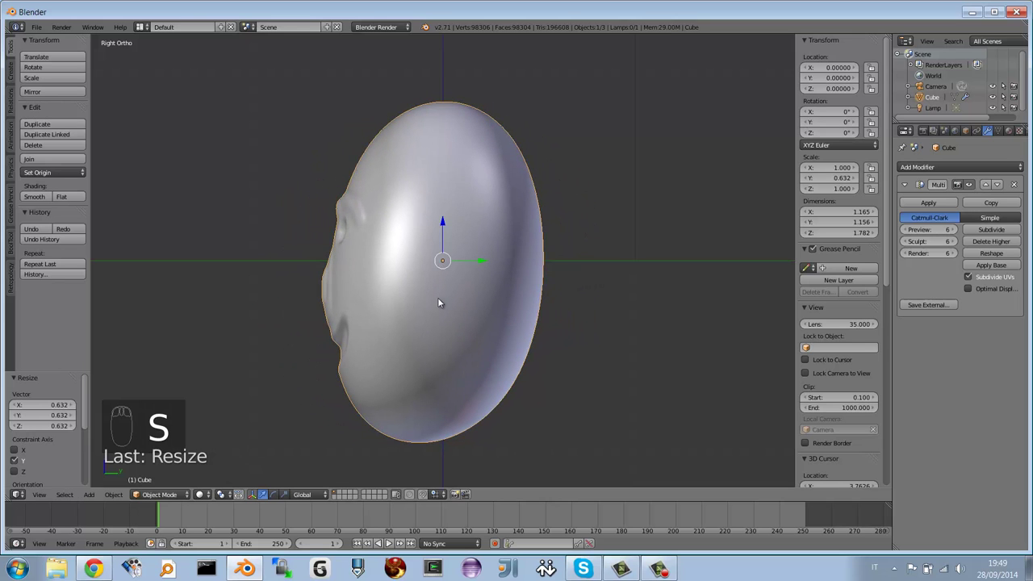
{"action": "left_click_drag", "start_coordinate": [407, 300], "coordinate": [530, 284]}
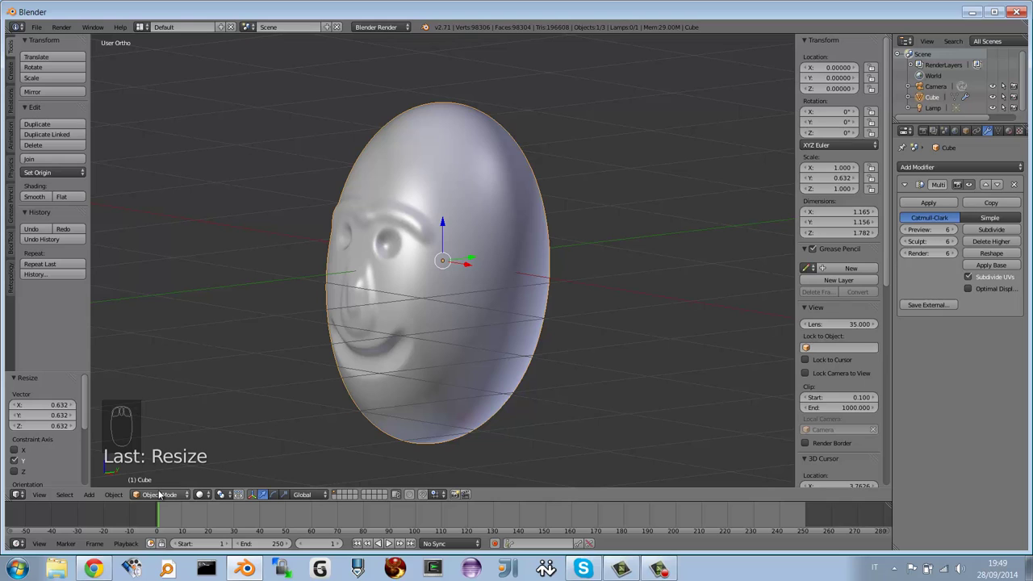
{"action": "left_click_drag", "start_coordinate": [161, 493], "coordinate": [165, 459]}
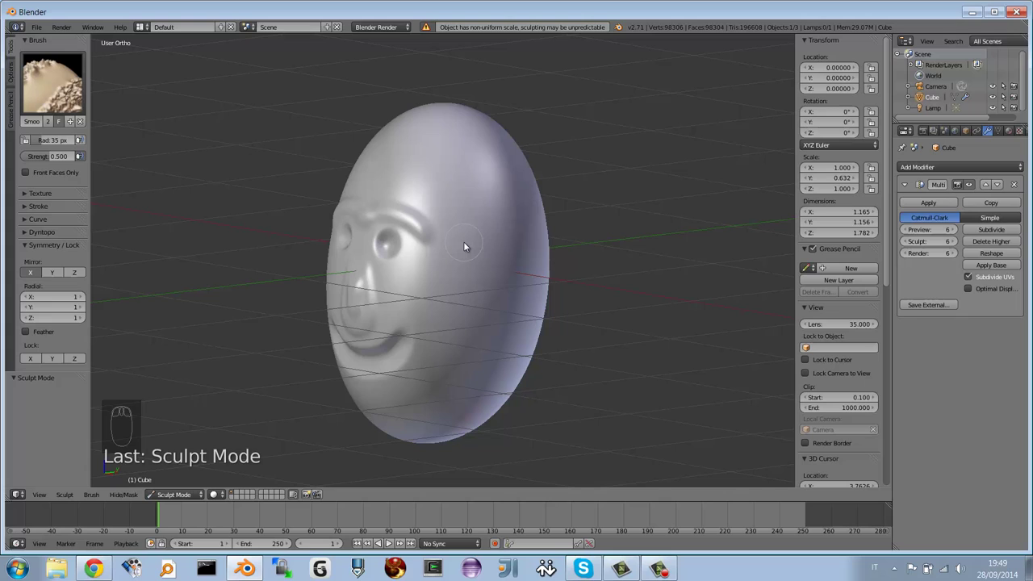
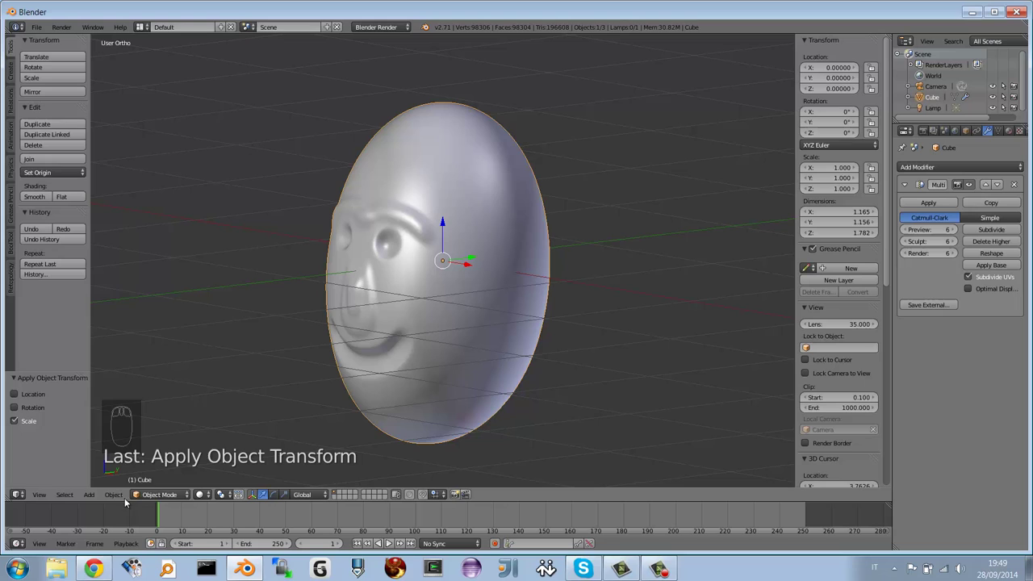
Step: Sculpt an ear bump on the side of the head with the Draw brush and check it from the front
{"action": "left_click_drag", "start_coordinate": [154, 493], "coordinate": [208, 472]}
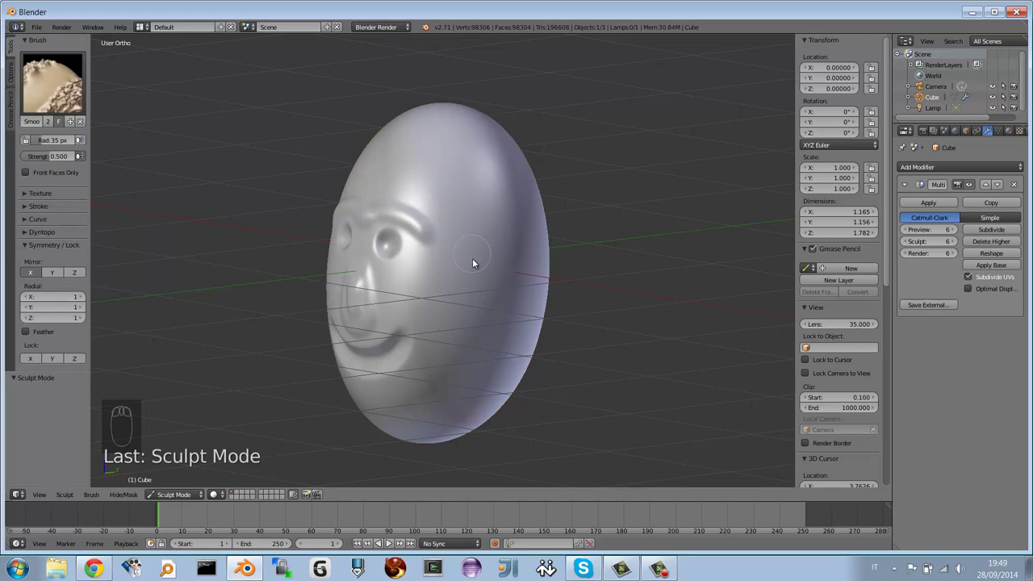
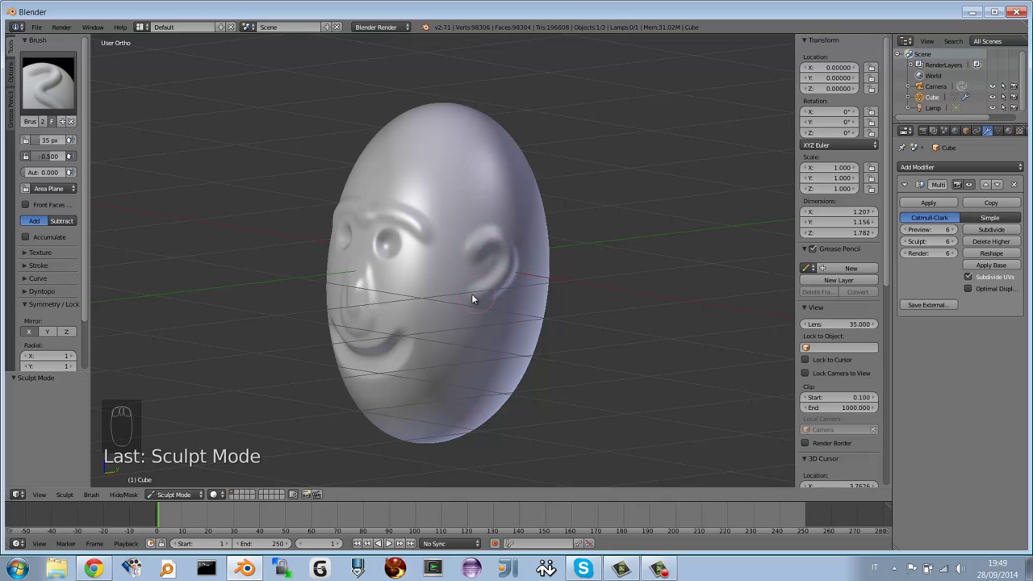
{"action": "left_click_drag", "start_coordinate": [427, 195], "coordinate": [471, 219]}
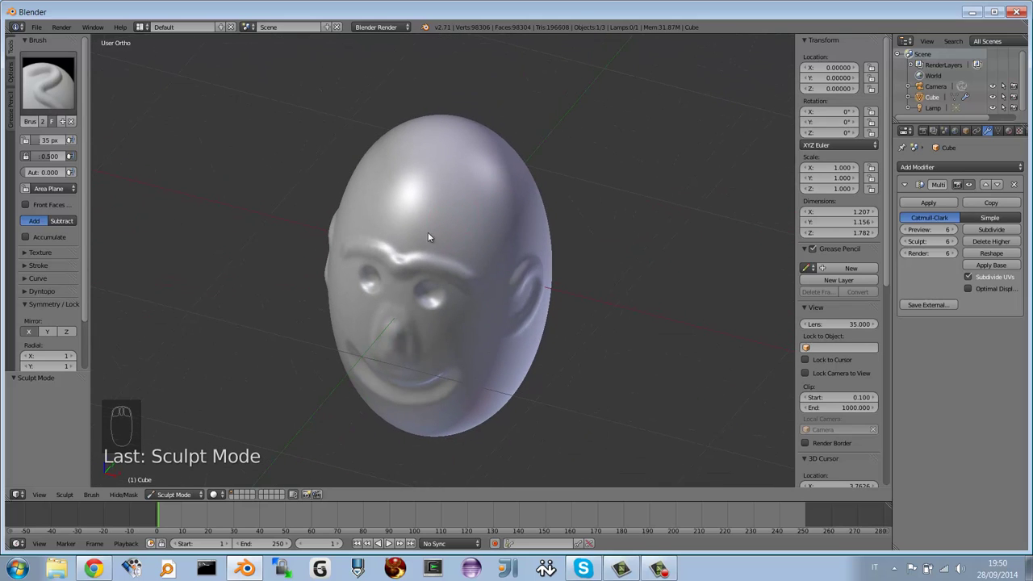
Step: Stroke wavy, wrinkled ridges across the scalp and crown with the Draw brush
{"action": "left_click_drag", "start_coordinate": [488, 249], "coordinate": [428, 225]}
{"action": "left_click_drag", "start_coordinate": [445, 250], "coordinate": [381, 211]}
{"action": "left_click_drag", "start_coordinate": [380, 211], "coordinate": [440, 233]}
{"action": "left_click_drag", "start_coordinate": [440, 233], "coordinate": [382, 230]}
{"action": "middle_click", "coordinate": [382, 230]}
{"action": "left_click_drag", "start_coordinate": [424, 255], "coordinate": [527, 220]}
{"action": "left_click_drag", "start_coordinate": [447, 235], "coordinate": [415, 245]}
{"action": "left_click_drag", "start_coordinate": [415, 245], "coordinate": [572, 298]}
{"action": "left_click_drag", "start_coordinate": [572, 299], "coordinate": [611, 273]}
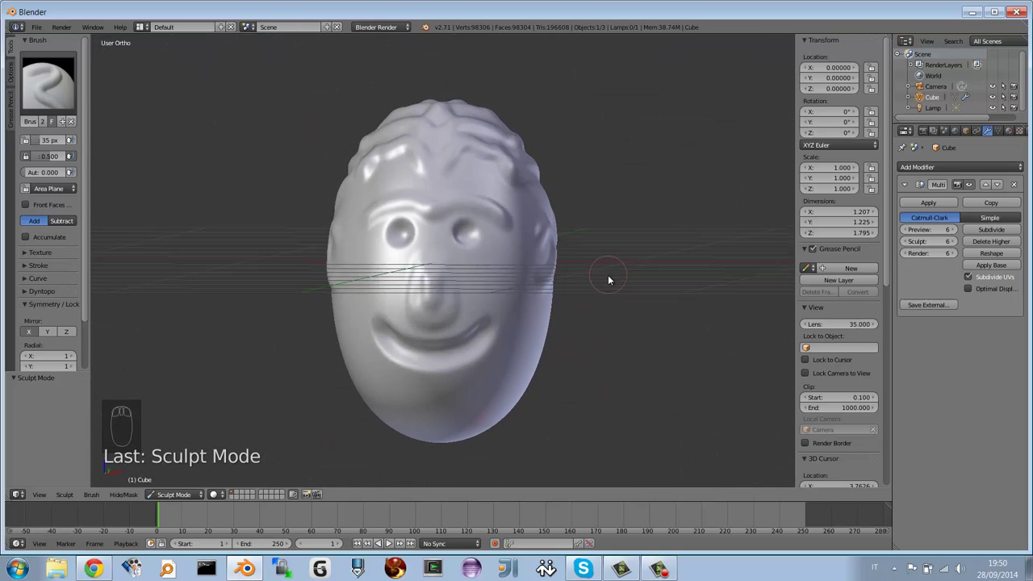
{"action": "left_click_drag", "start_coordinate": [458, 278], "coordinate": [224, 430]}
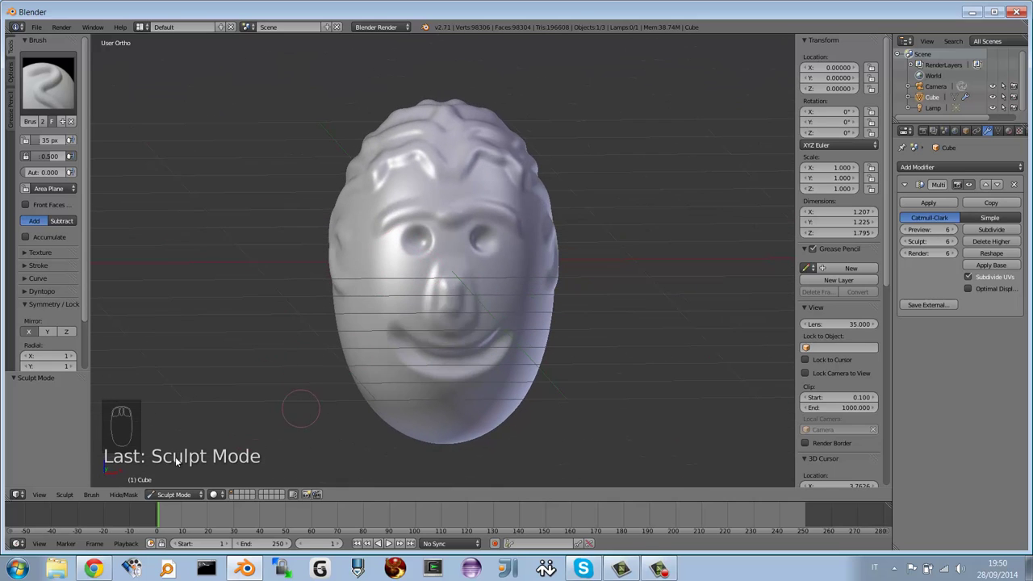
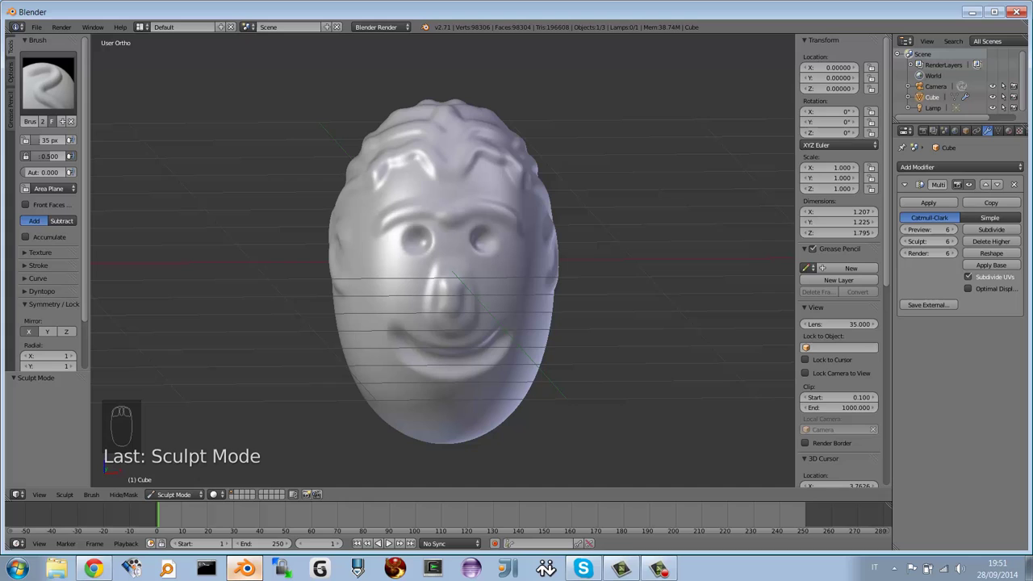
Step: Expand the Shading panel in the N sidebar to reach the Matcap options
{"action": "left_click_drag", "start_coordinate": [891, 260], "coordinate": [884, 334]}
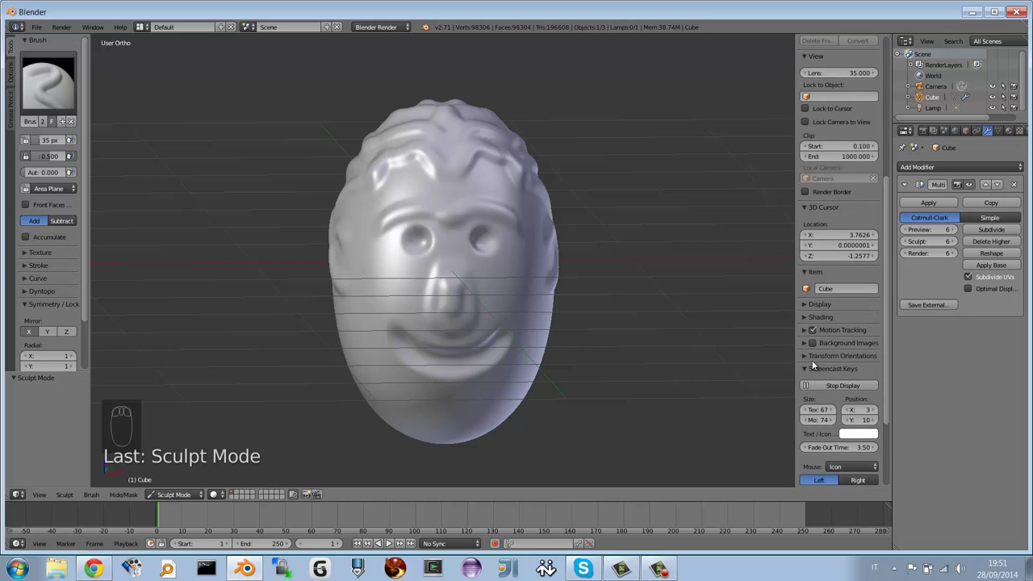
{"action": "left_click_drag", "start_coordinate": [808, 305], "coordinate": [808, 364]}
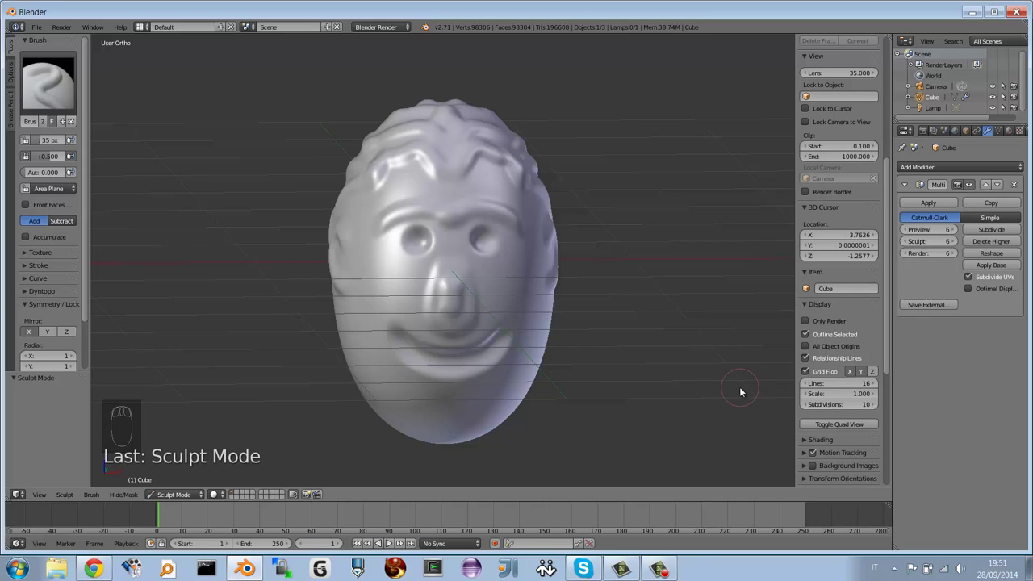
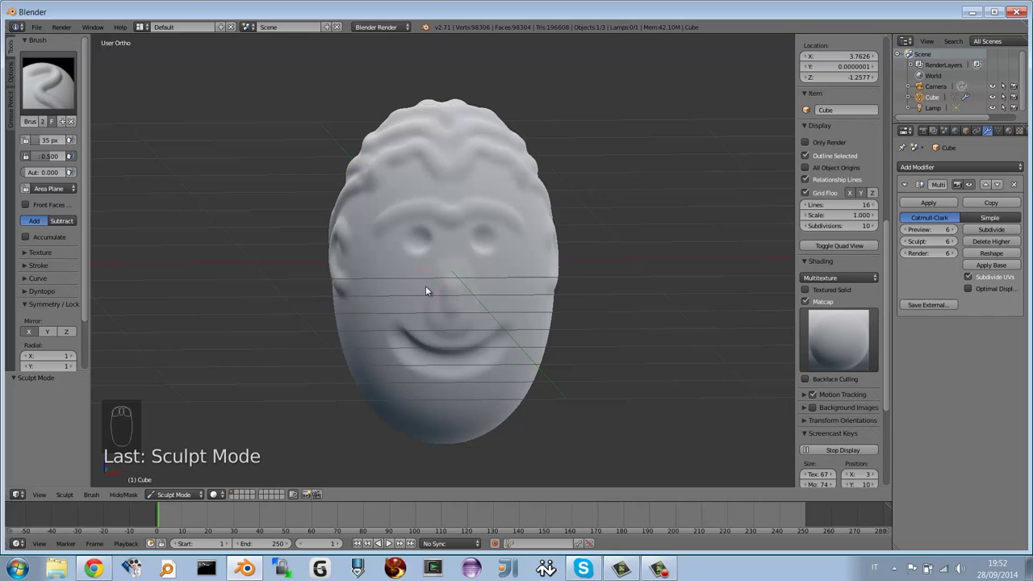
Step: Preview the head with white and blue matcaps, checking the shading from several angles
{"action": "left_click_drag", "start_coordinate": [457, 283], "coordinate": [842, 332]}
{"action": "left_click_drag", "start_coordinate": [841, 331], "coordinate": [519, 187]}
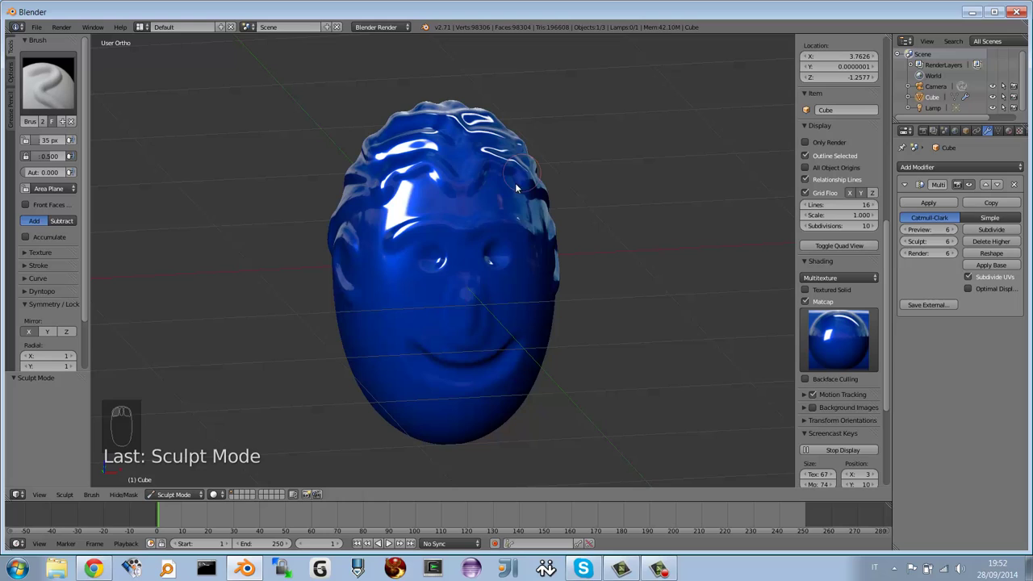
{"action": "left_click_drag", "start_coordinate": [453, 287], "coordinate": [479, 316]}
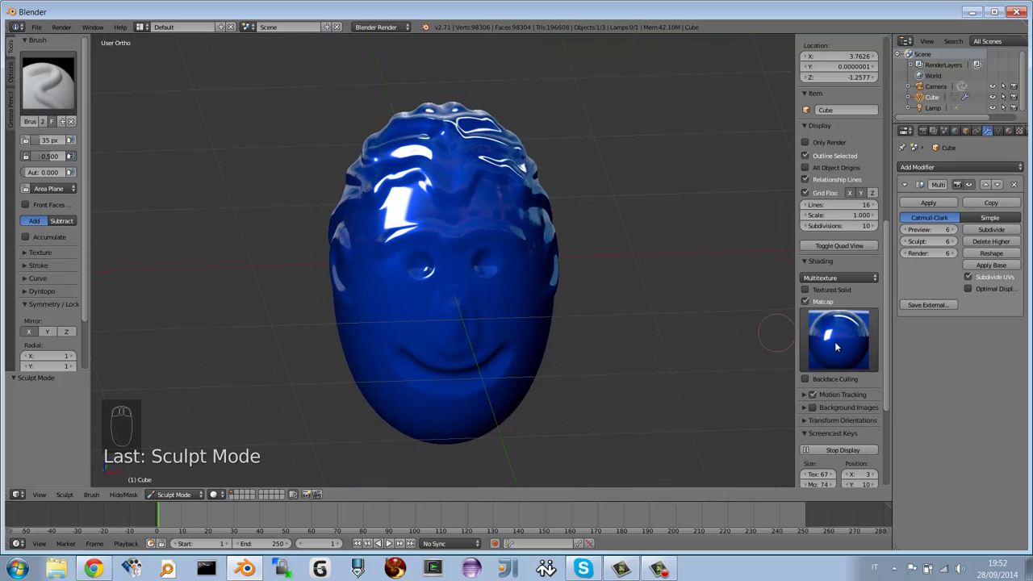
{"action": "left_click_drag", "start_coordinate": [826, 334], "coordinate": [823, 322]}
{"action": "left_click_drag", "start_coordinate": [844, 332], "coordinate": [636, 233]}
Step: Try red and teal matcaps, then untick Matcap to return to plain grey shading
{"action": "left_click_drag", "start_coordinate": [482, 286], "coordinate": [459, 260]}
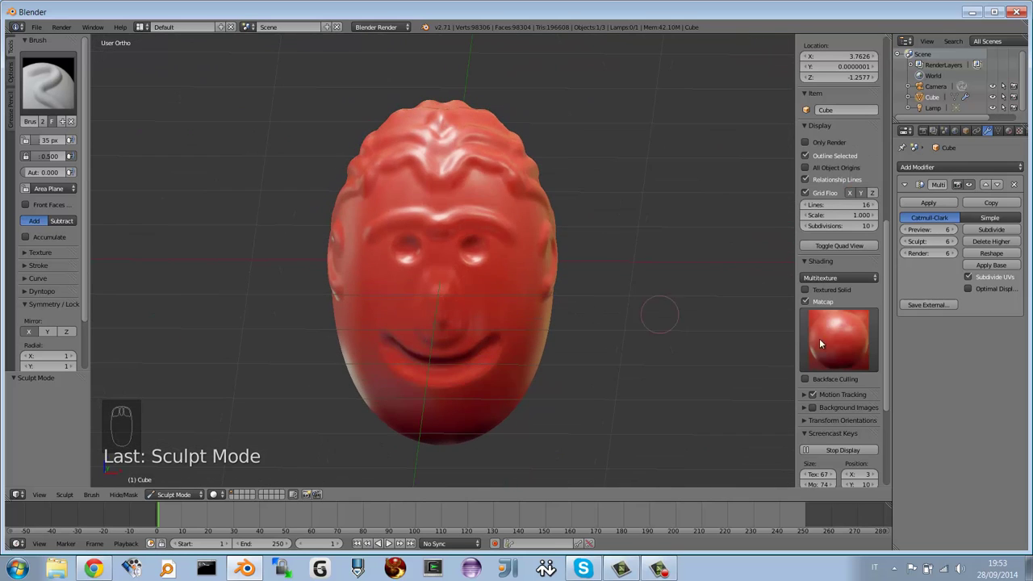
{"action": "left_click_drag", "start_coordinate": [857, 348], "coordinate": [851, 229]}
{"action": "left_click_drag", "start_coordinate": [857, 353], "coordinate": [553, 315]}
{"action": "left_click_drag", "start_coordinate": [508, 309], "coordinate": [494, 321]}
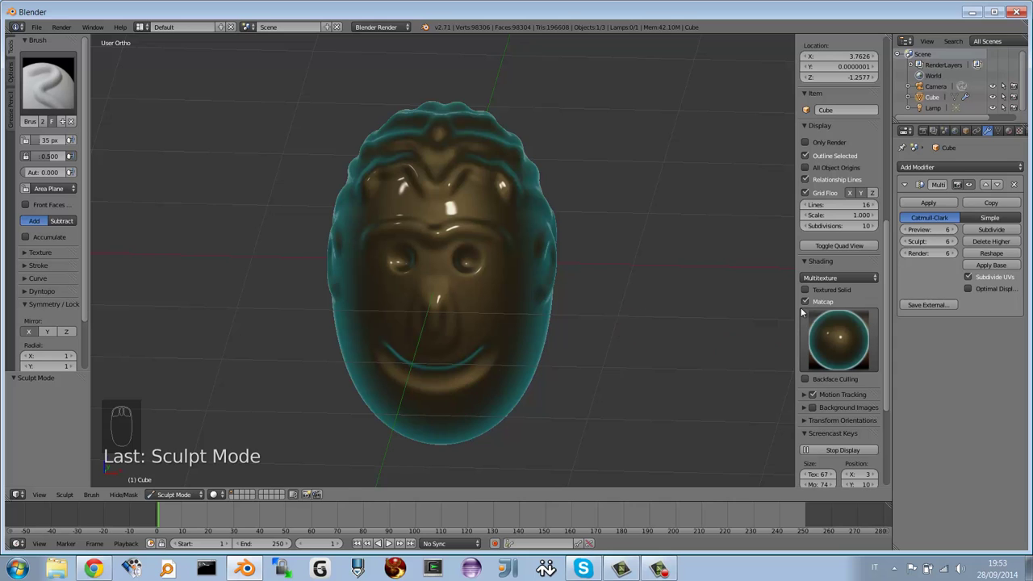
{"action": "left_click_drag", "start_coordinate": [806, 299], "coordinate": [488, 305]}
{"action": "left_click_drag", "start_coordinate": [488, 305], "coordinate": [438, 291]}
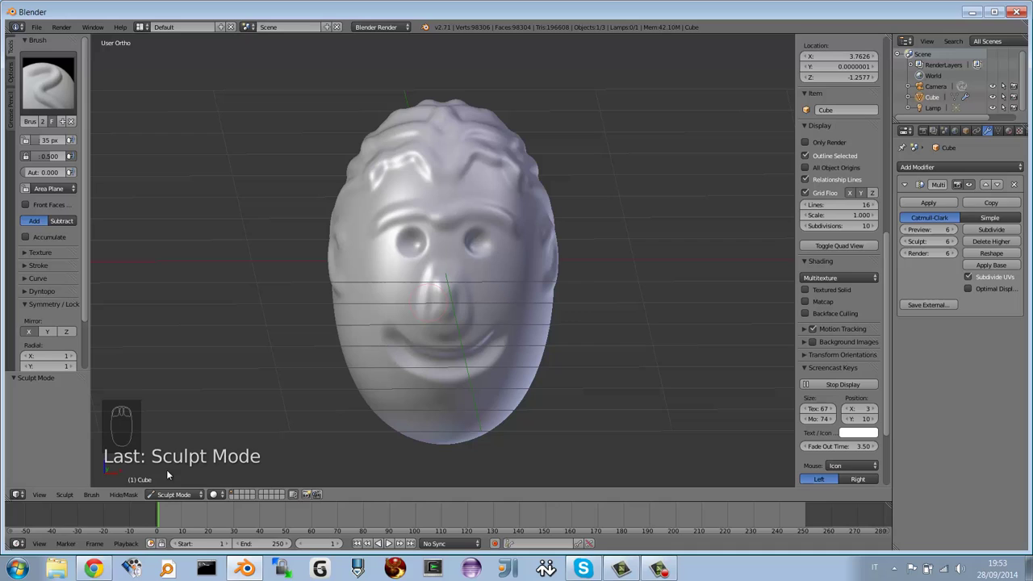
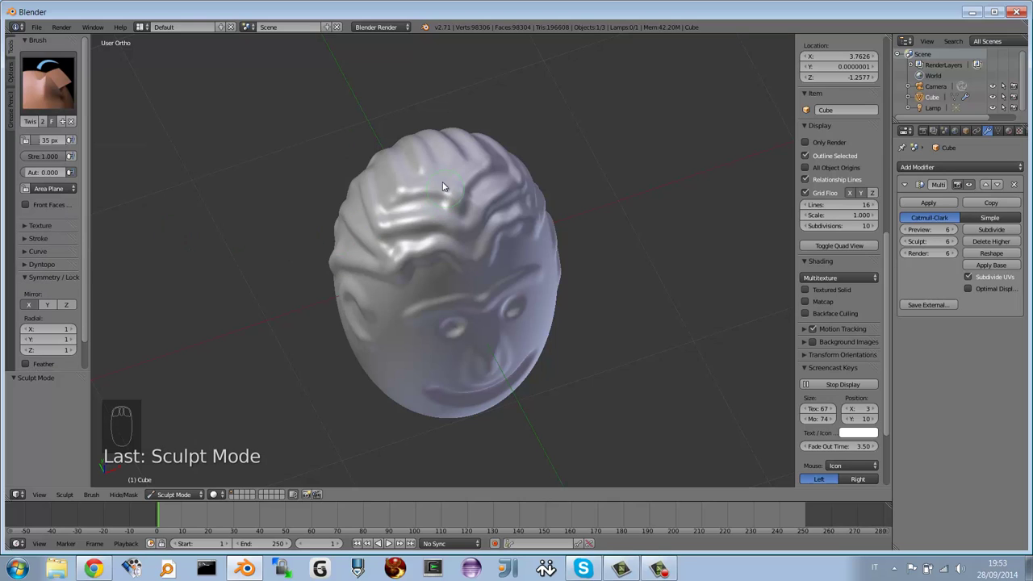
Step: Twist a few curls into the forehead, then enlarge the Twist brush radius with F
{"action": "left_click_drag", "start_coordinate": [433, 180], "coordinate": [435, 147]}
{"action": "left_click_drag", "start_coordinate": [418, 207], "coordinate": [433, 224]}
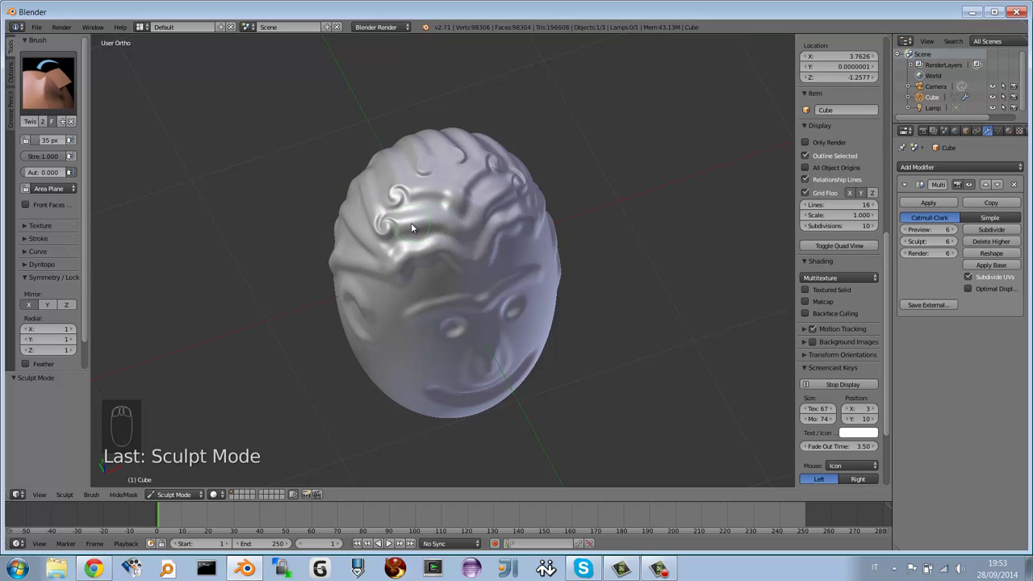
{"action": "key", "text": "f"}
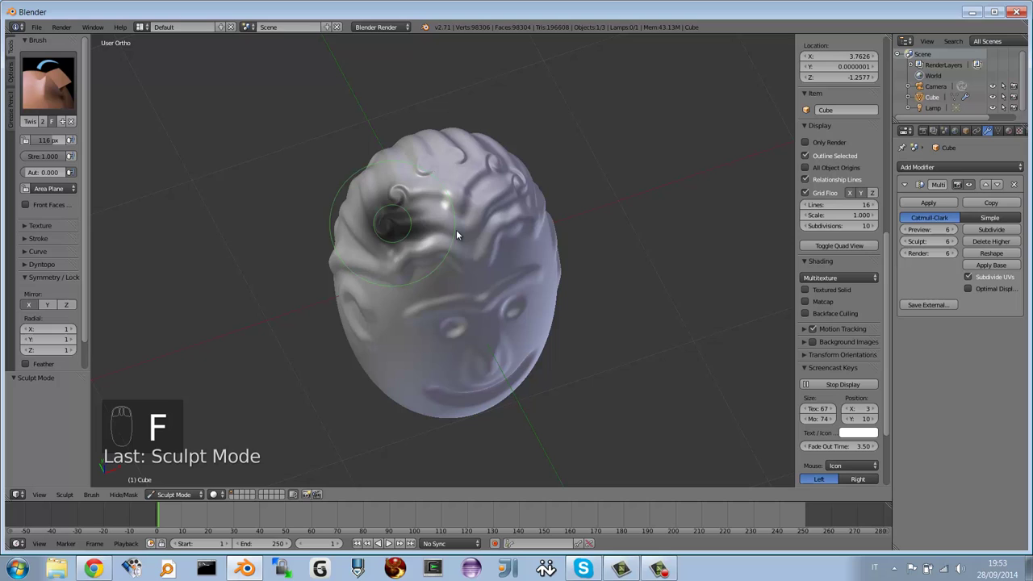
{"action": "left_click_drag", "start_coordinate": [438, 236], "coordinate": [429, 208]}
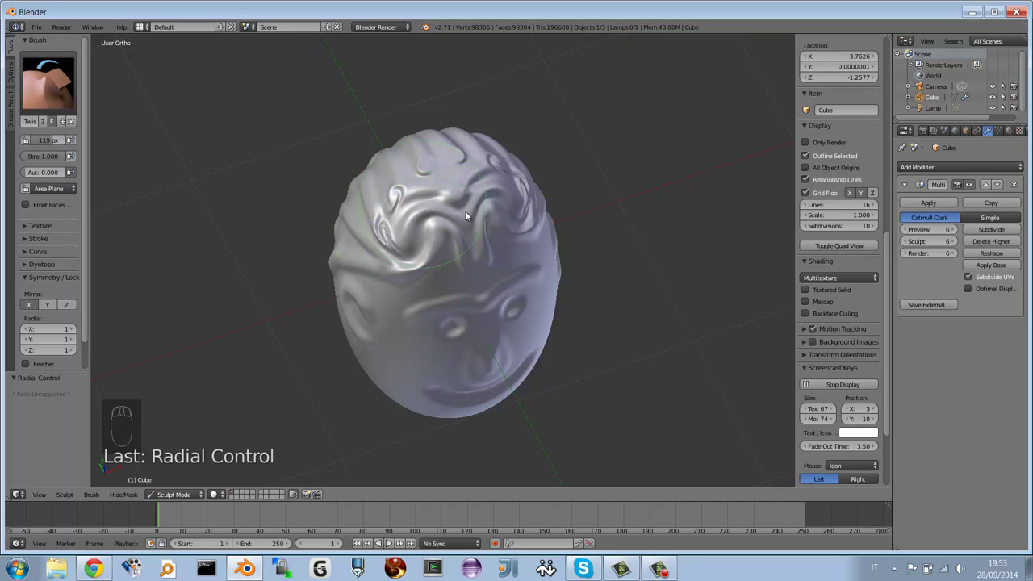
Step: Twist large swirling curls across the scalp and the back of the head
{"action": "left_click_drag", "start_coordinate": [436, 207], "coordinate": [510, 223]}
{"action": "left_click_drag", "start_coordinate": [509, 223], "coordinate": [463, 216]}
{"action": "left_click_drag", "start_coordinate": [463, 215], "coordinate": [488, 238]}
{"action": "left_click_drag", "start_coordinate": [488, 237], "coordinate": [499, 214]}
{"action": "left_click_drag", "start_coordinate": [496, 217], "coordinate": [470, 205]}
{"action": "left_click_drag", "start_coordinate": [470, 204], "coordinate": [422, 167]}
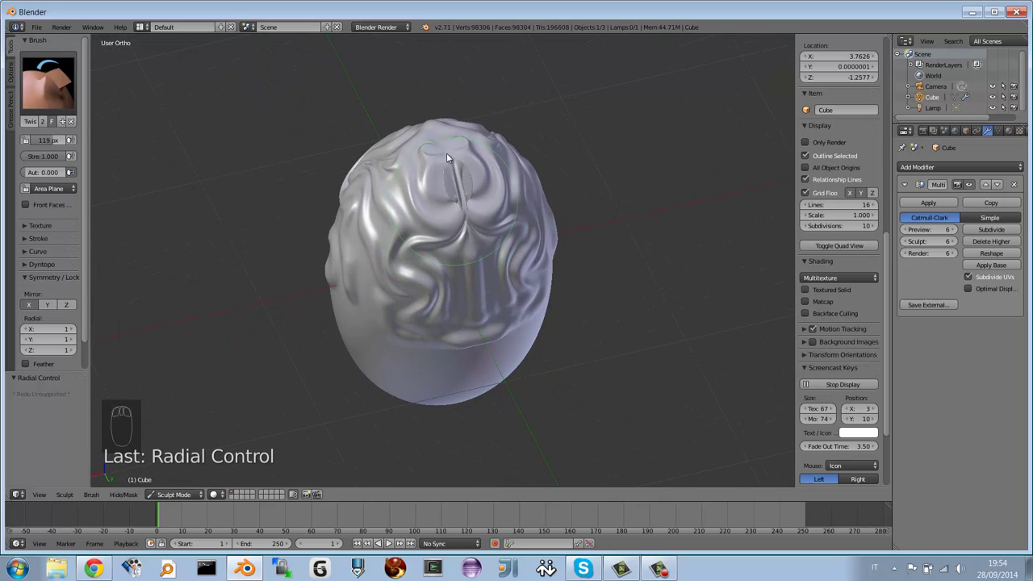
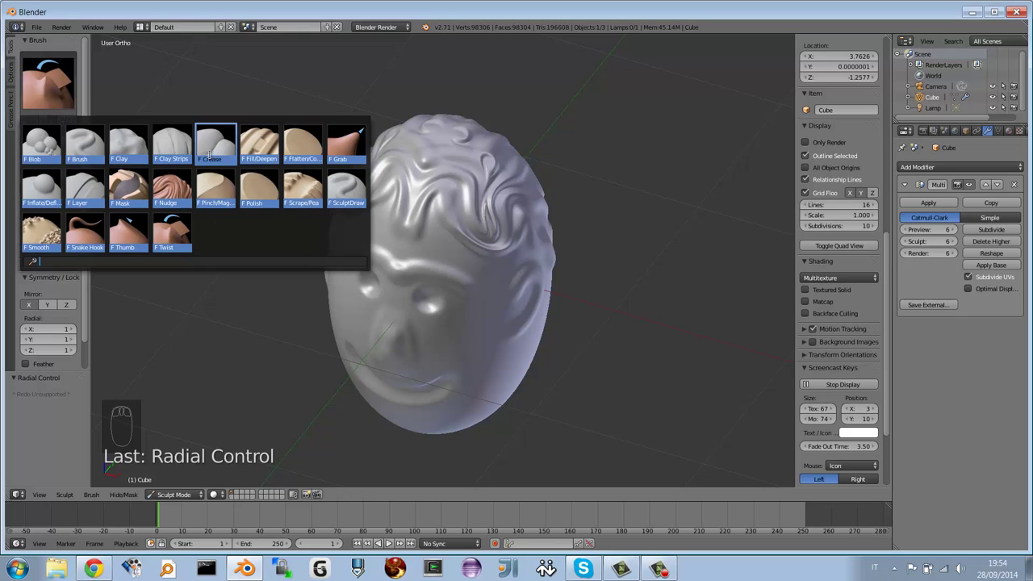
Step: Bring the face into view and crease around the nose and eye socket with the Crease brush
{"action": "left_click_drag", "start_coordinate": [489, 197], "coordinate": [386, 333]}
{"action": "left_click_drag", "start_coordinate": [386, 334], "coordinate": [457, 348]}
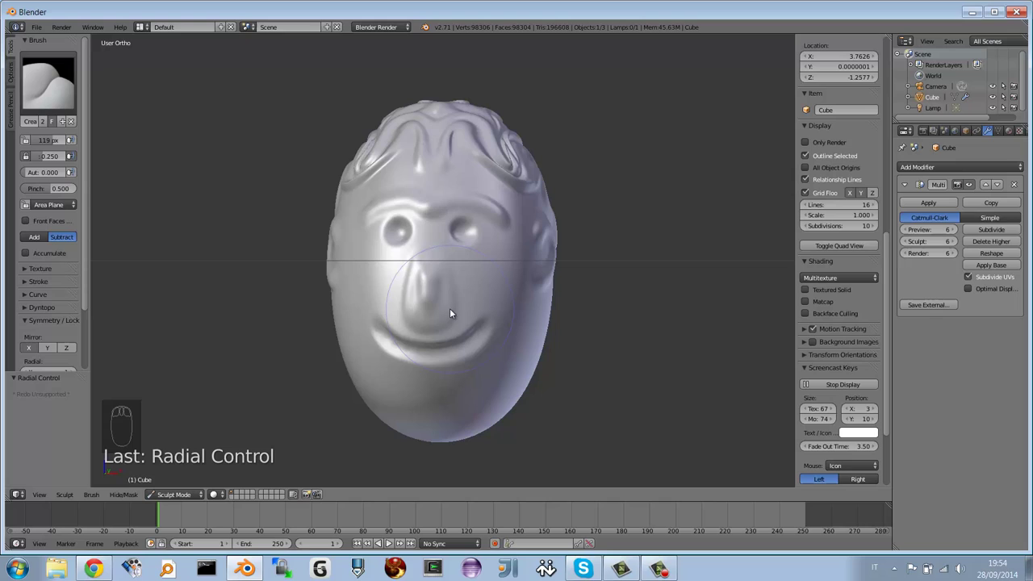
{"action": "left_click_drag", "start_coordinate": [404, 233], "coordinate": [401, 237]}
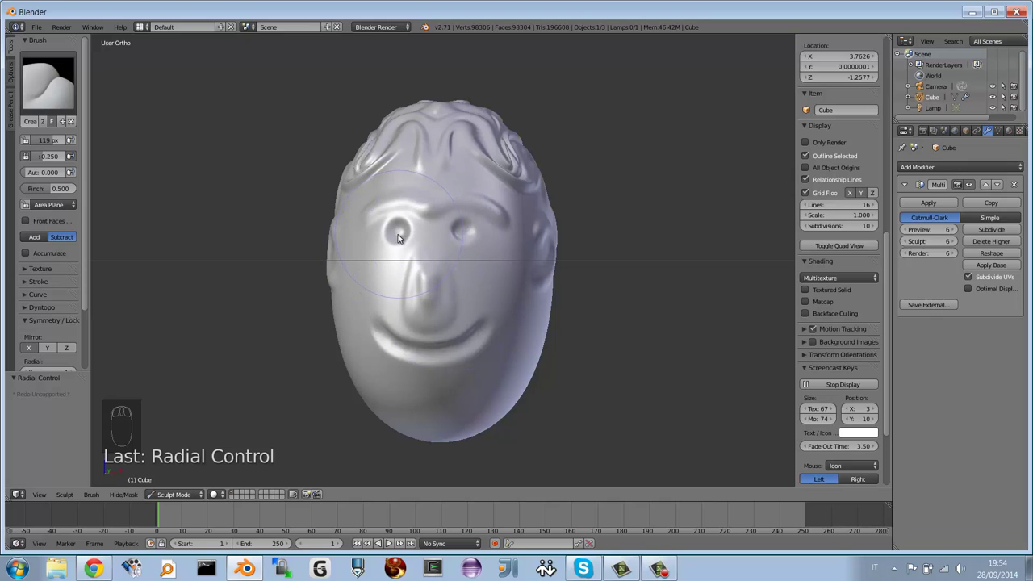
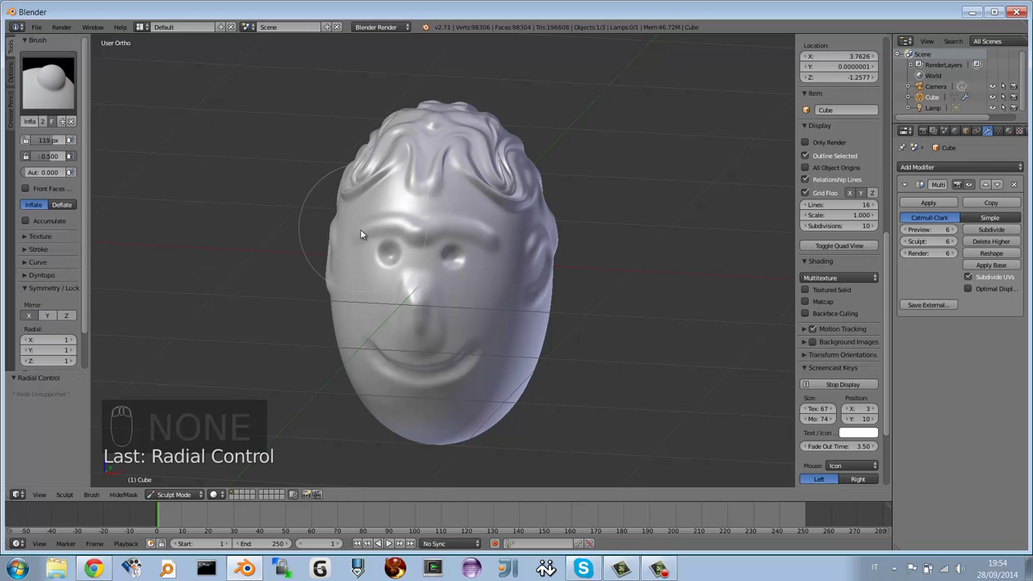
Step: Inflate around the eyes and puff the nose into a round bulb with the Inflate brush
{"action": "left_click_drag", "start_coordinate": [367, 229], "coordinate": [397, 223]}
{"action": "left_click_drag", "start_coordinate": [392, 257], "coordinate": [464, 242]}
{"action": "left_click_drag", "start_coordinate": [461, 258], "coordinate": [461, 260]}
{"action": "left_click_drag", "start_coordinate": [469, 233], "coordinate": [445, 276]}
{"action": "middle_click", "coordinate": [445, 276]}
{"action": "left_click_drag", "start_coordinate": [452, 272], "coordinate": [414, 279]}
{"action": "middle_click", "coordinate": [415, 279]}
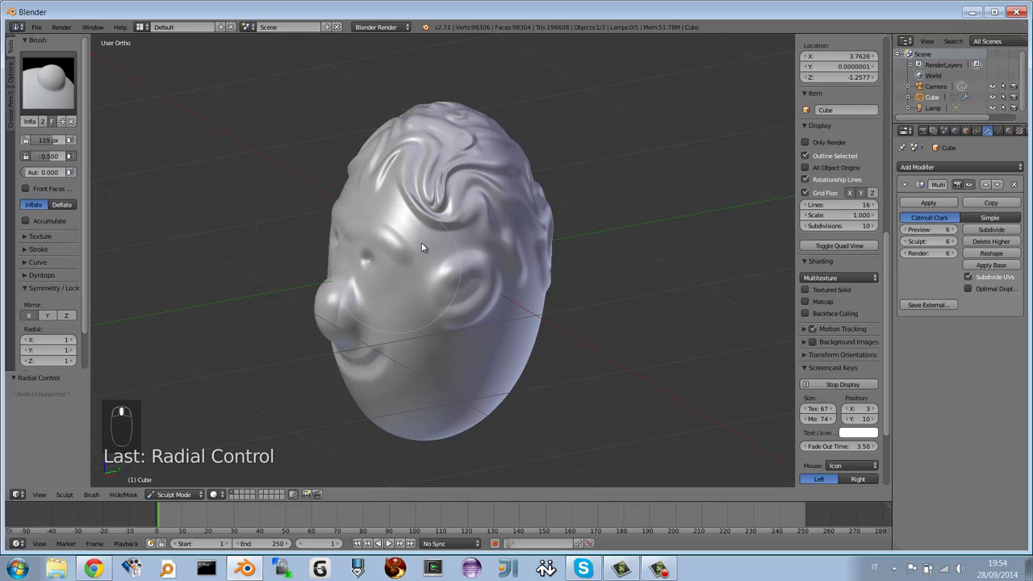
{"action": "left_click_drag", "start_coordinate": [491, 240], "coordinate": [503, 195]}
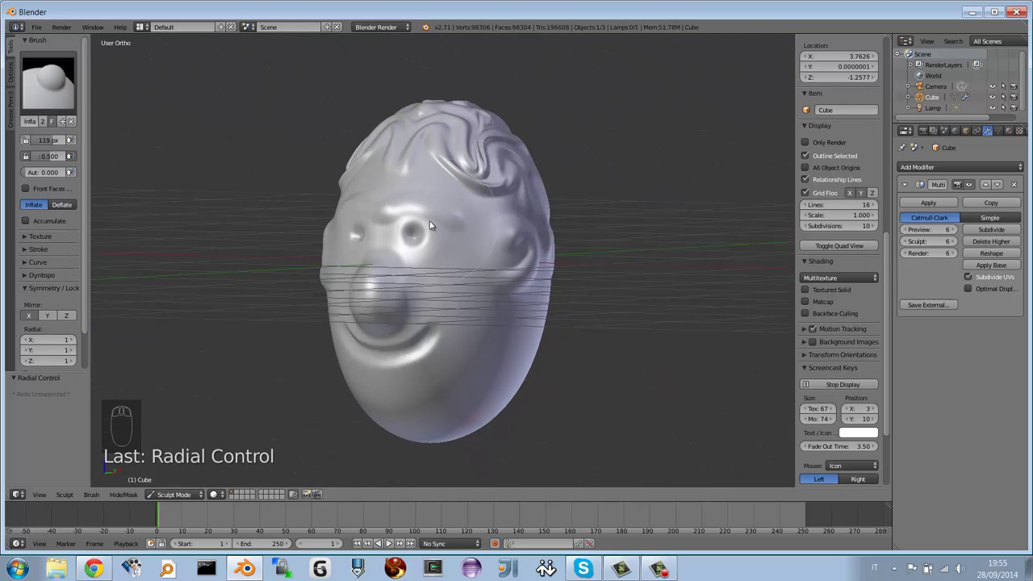
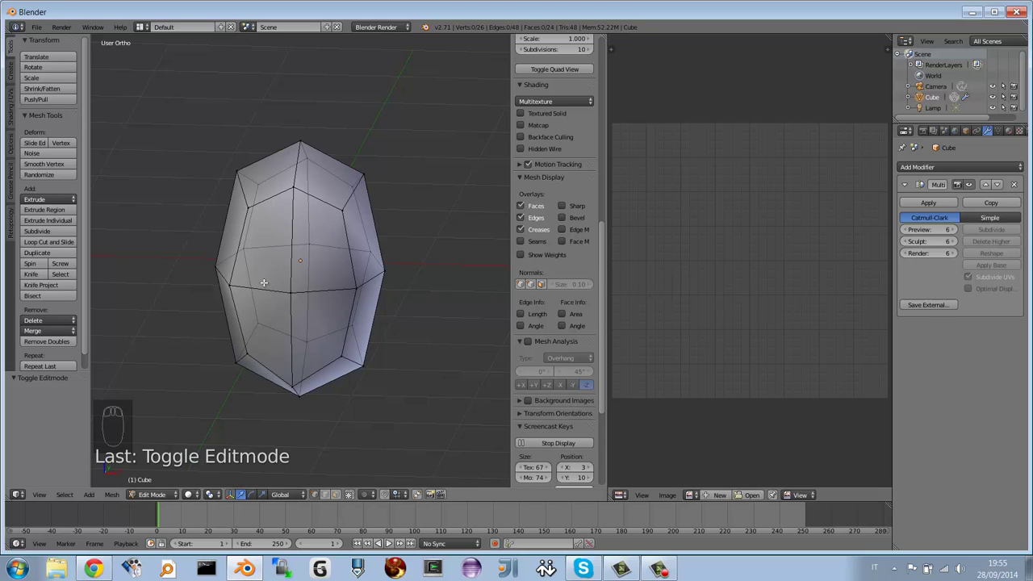
Step: Select the whole base mesh, unwrap it with Smart UV Project, and return to Object Mode
{"action": "key", "text": "a"}
{"action": "key", "text": "u"}
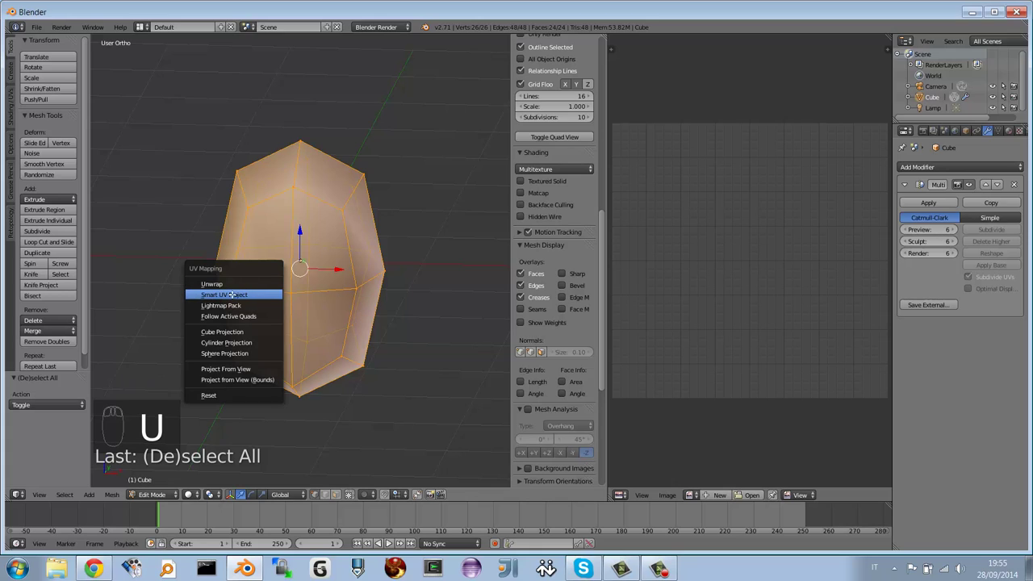
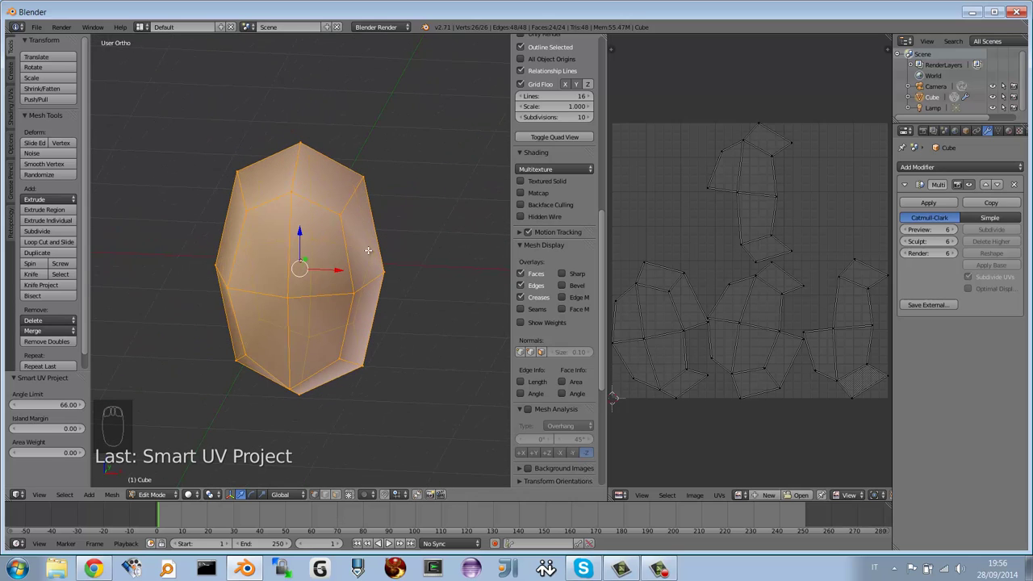
{"action": "key", "text": "Tab"}
Step: Orbit the view around the sculpted head to inspect it
{"action": "left_click_drag", "start_coordinate": [323, 259], "coordinate": [300, 254]}
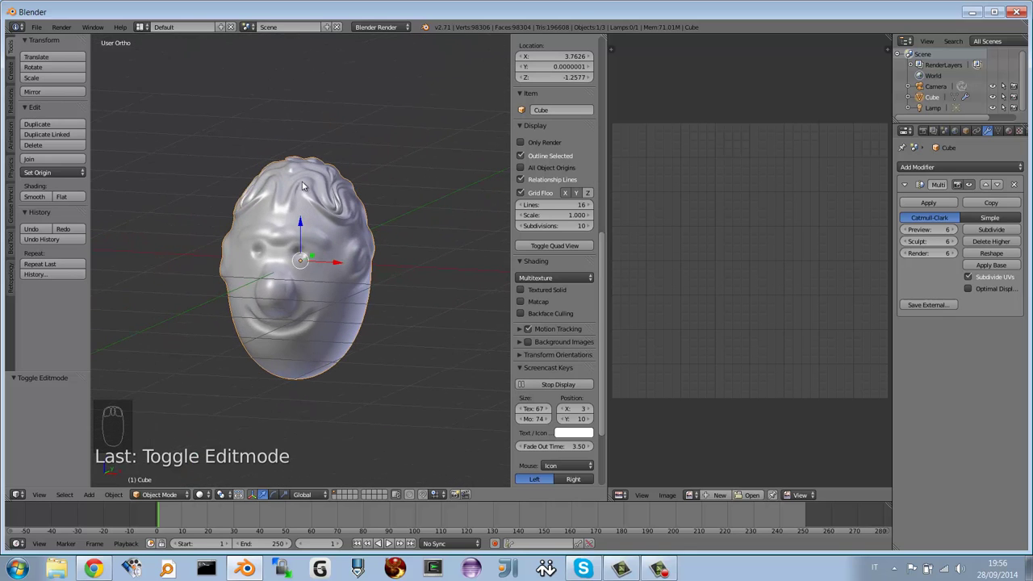
{"action": "left_click_drag", "start_coordinate": [364, 246], "coordinate": [350, 241]}
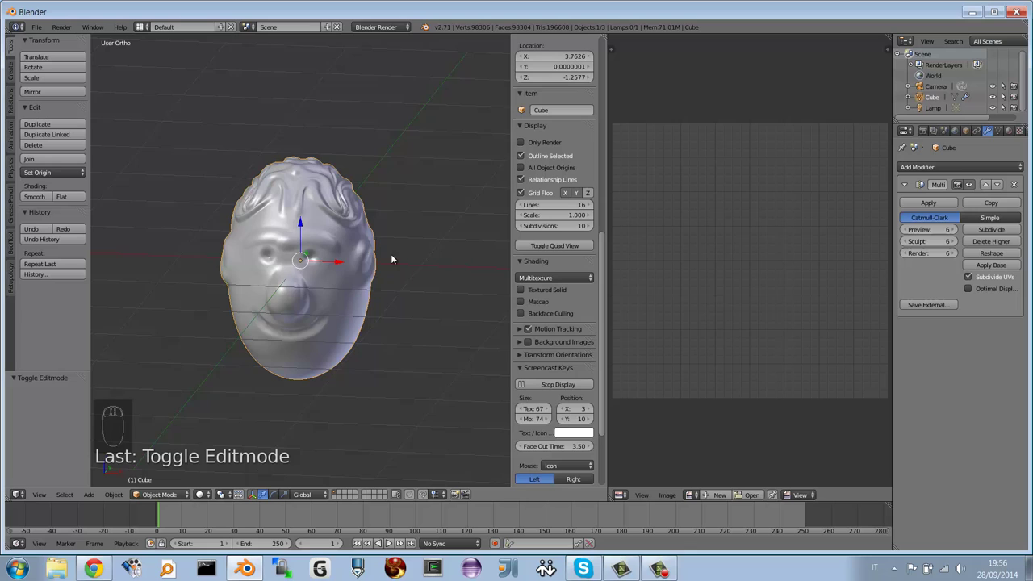
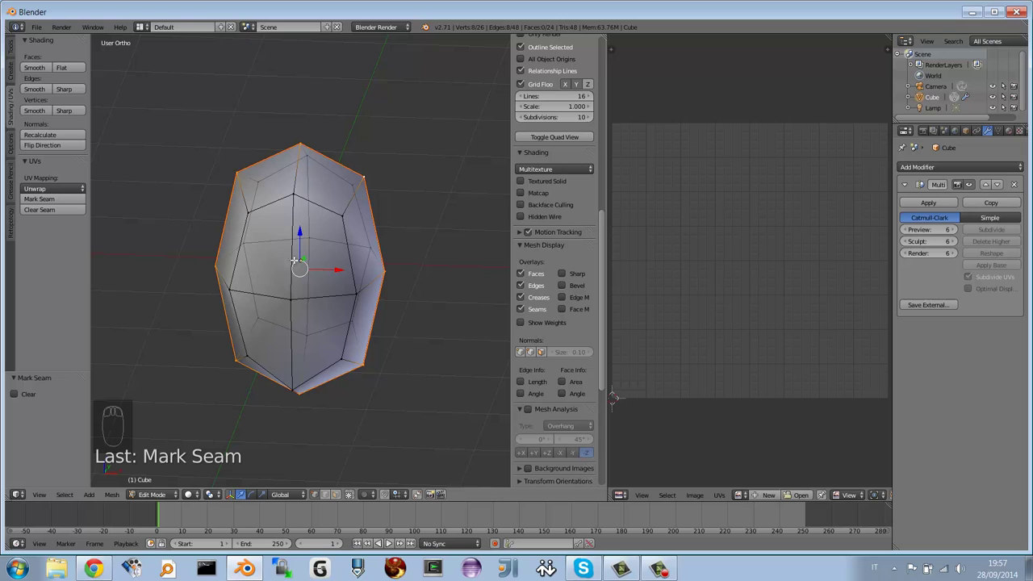
Step: Select the entire base mesh, Unwrap it into two islands, and select all UVs in the image editor
{"action": "key", "text": "a"}
{"action": "key", "text": "a"}
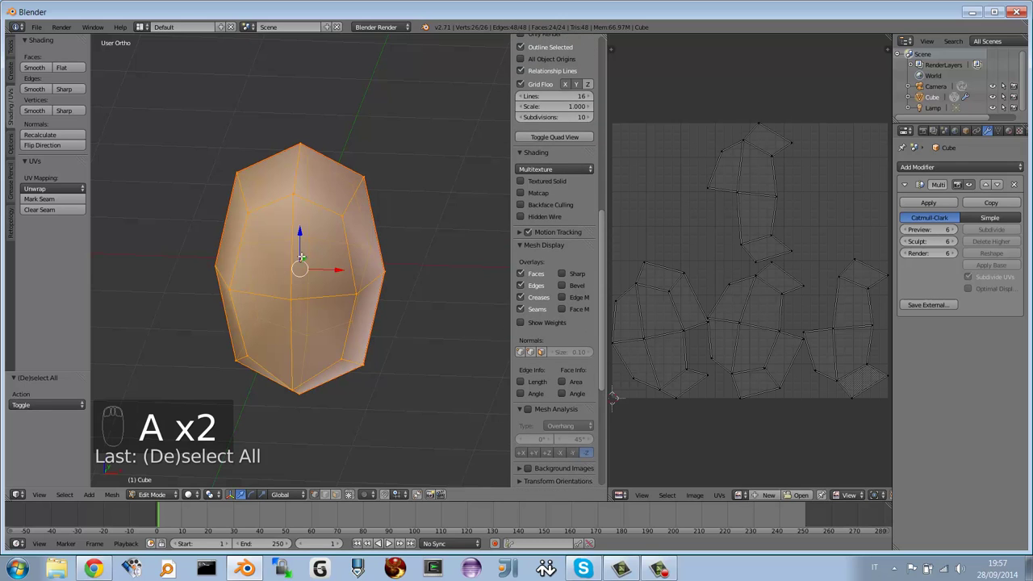
{"action": "key", "text": "u"}
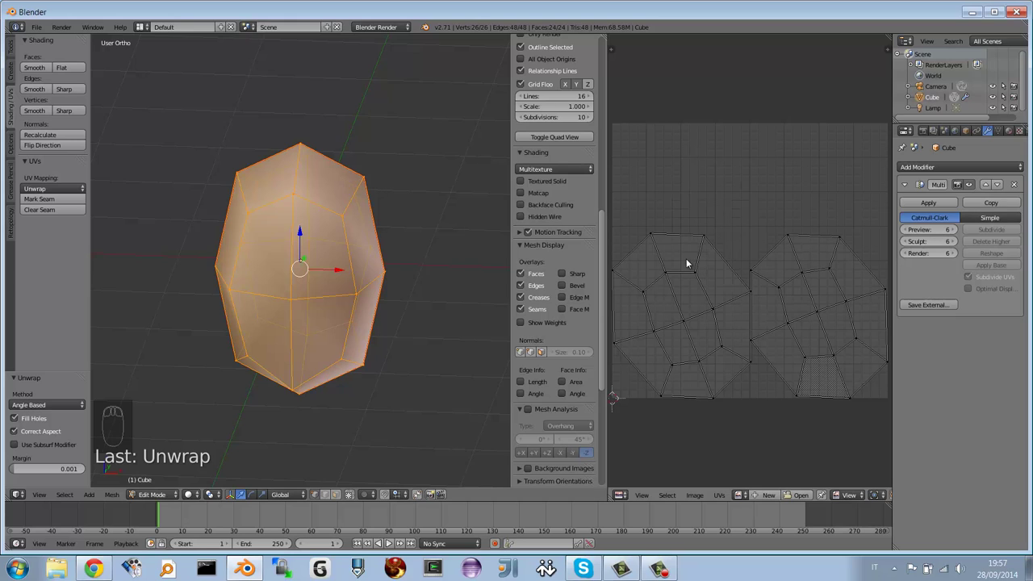
{"action": "left_click_drag", "start_coordinate": [706, 292], "coordinate": [706, 292]}
Step: Move and scale both UV islands along Y so they fill the UV square
{"action": "key", "text": "a"}
{"action": "key", "text": "a"}
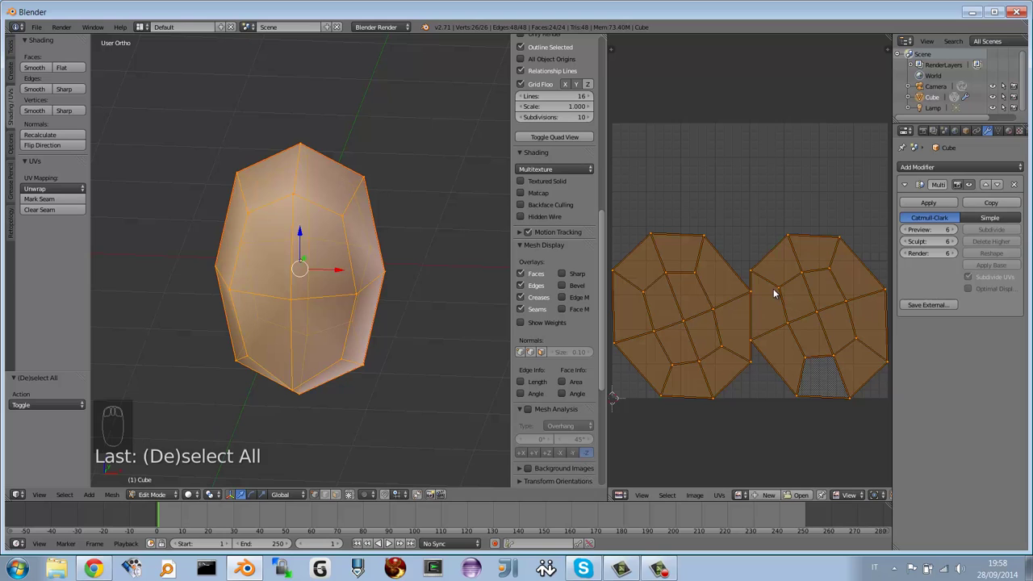
{"action": "key", "text": "g"}
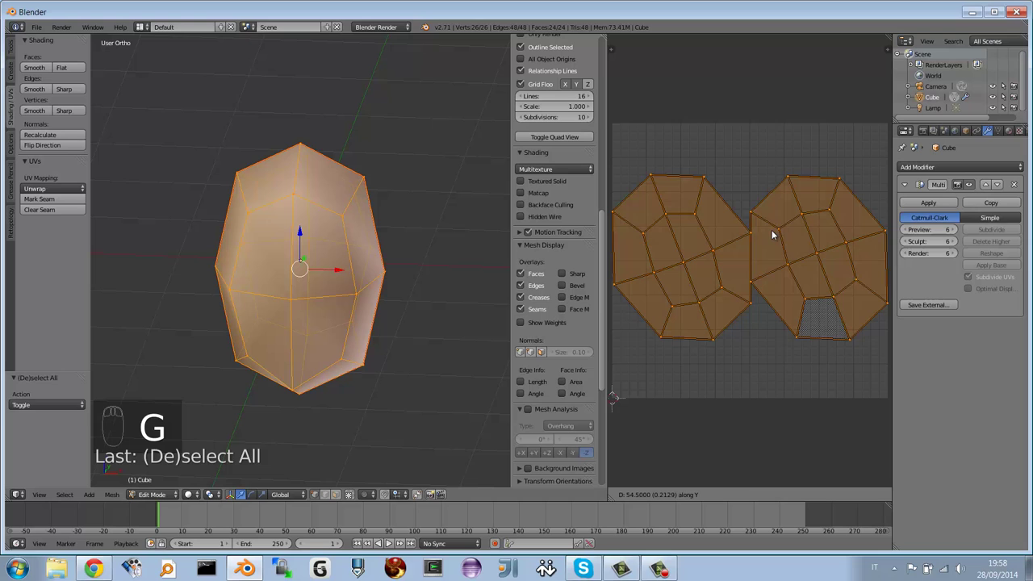
{"action": "key", "text": "s"}
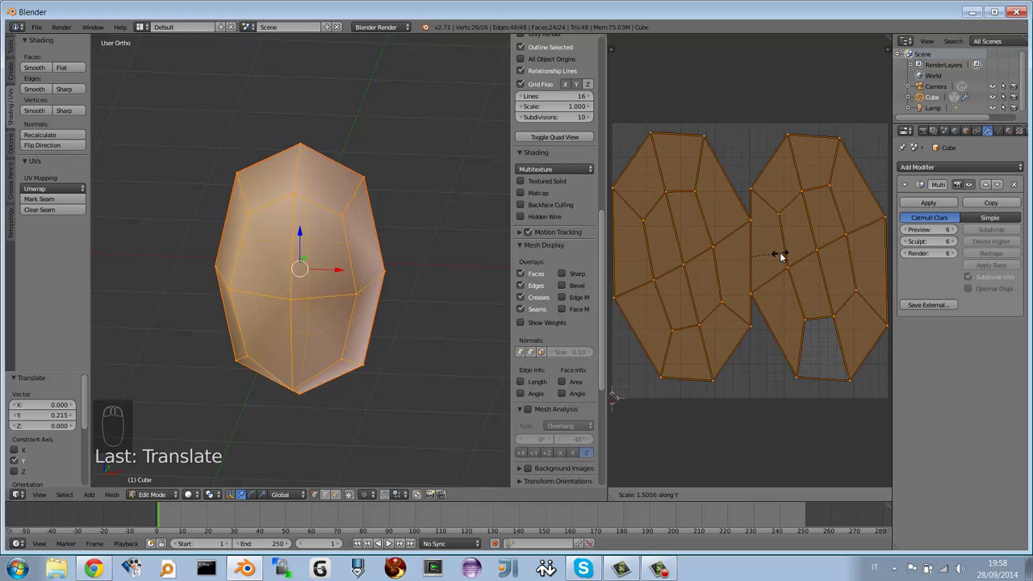
{"action": "key", "text": "g"}
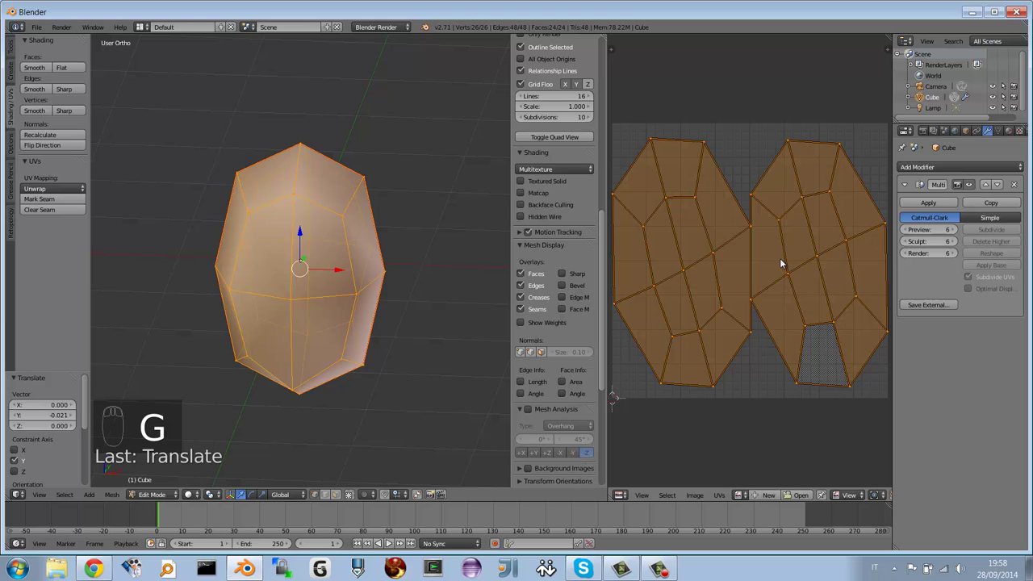
{"action": "key", "text": "s"}
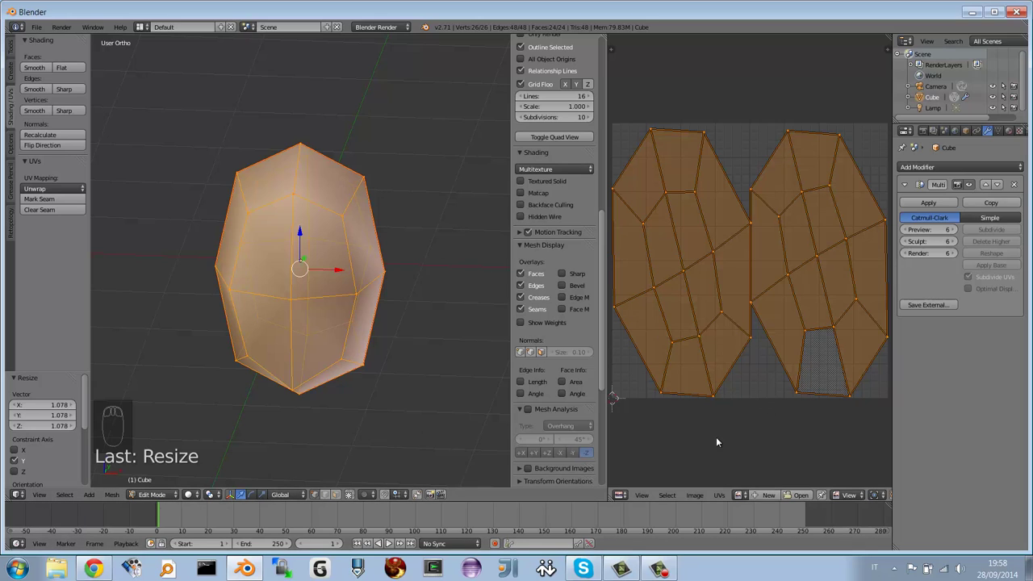
Step: Confirm the new blank 1024×1024 image 'baked' and return the head to Object Mode
{"action": "left_click_drag", "start_coordinate": [697, 495], "coordinate": [736, 471]}
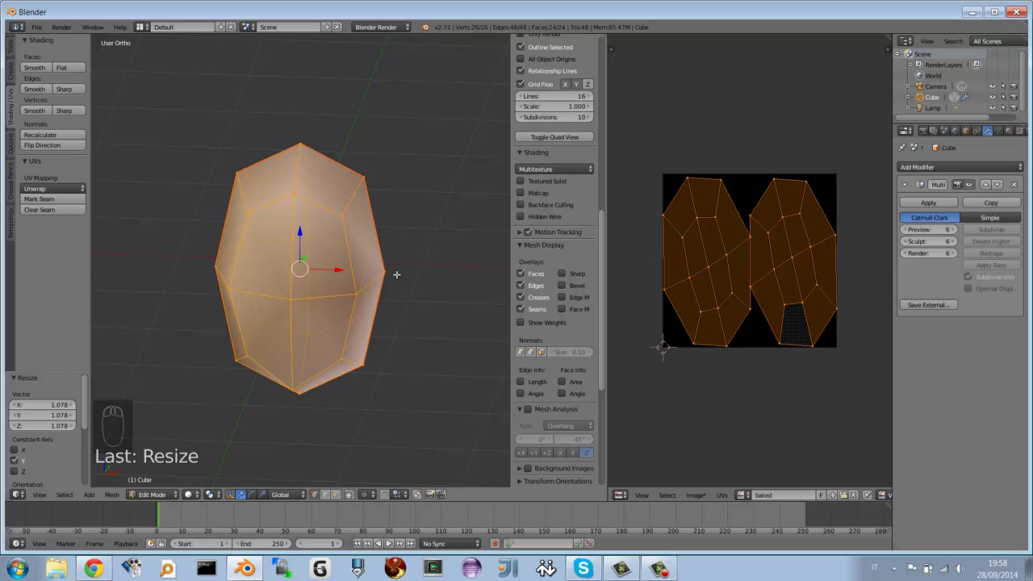
{"action": "key", "text": "Tab"}
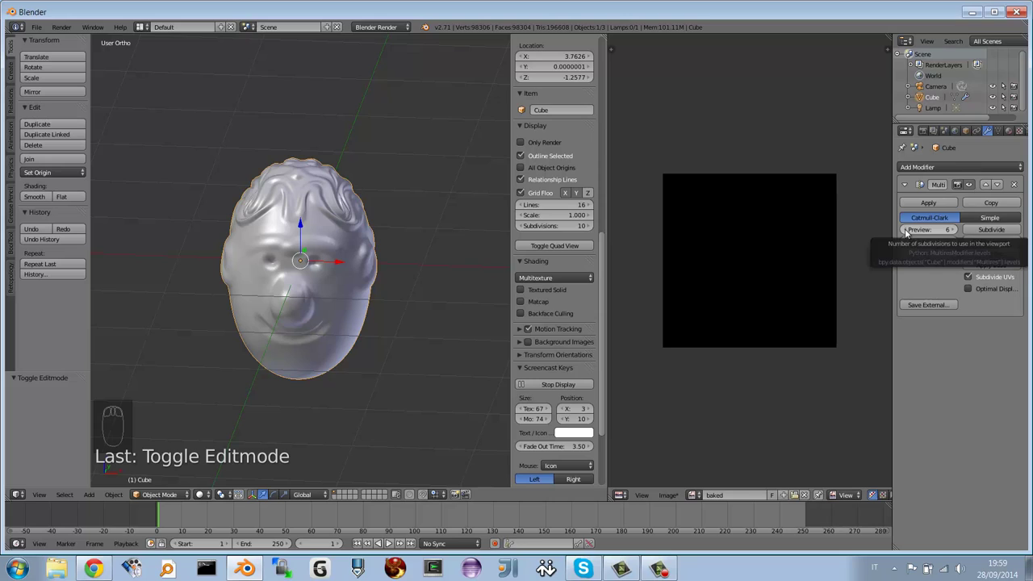
Step: Lower the Multires Preview level from 6 to 3
{"action": "left_click_drag", "start_coordinate": [910, 231], "coordinate": [910, 231]}
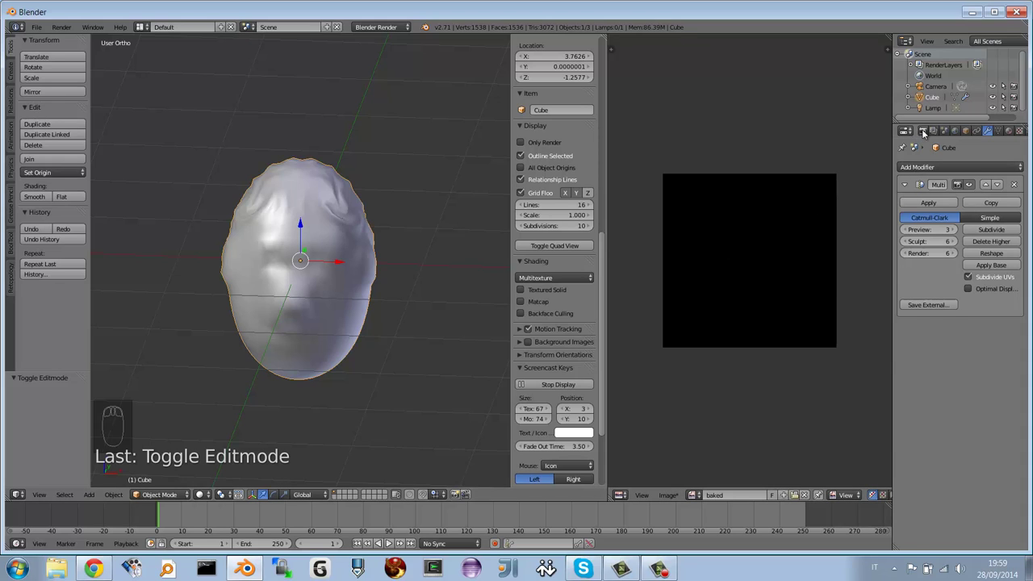
Step: In Render properties set Bake Mode to Normals with Bake from Multires enabled, then check the modifier levels
{"action": "left_click_drag", "start_coordinate": [924, 133], "coordinate": [346, 125]}
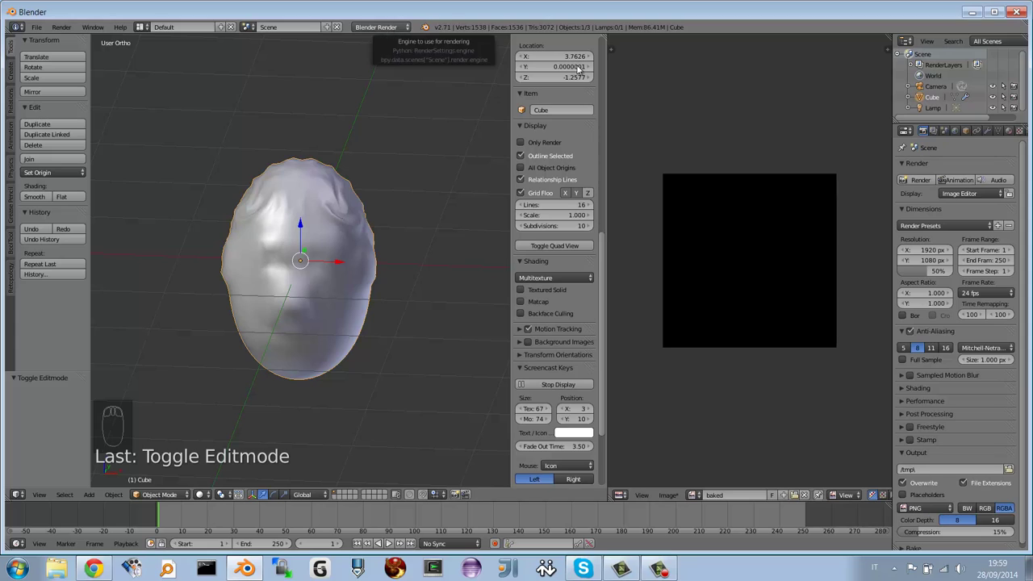
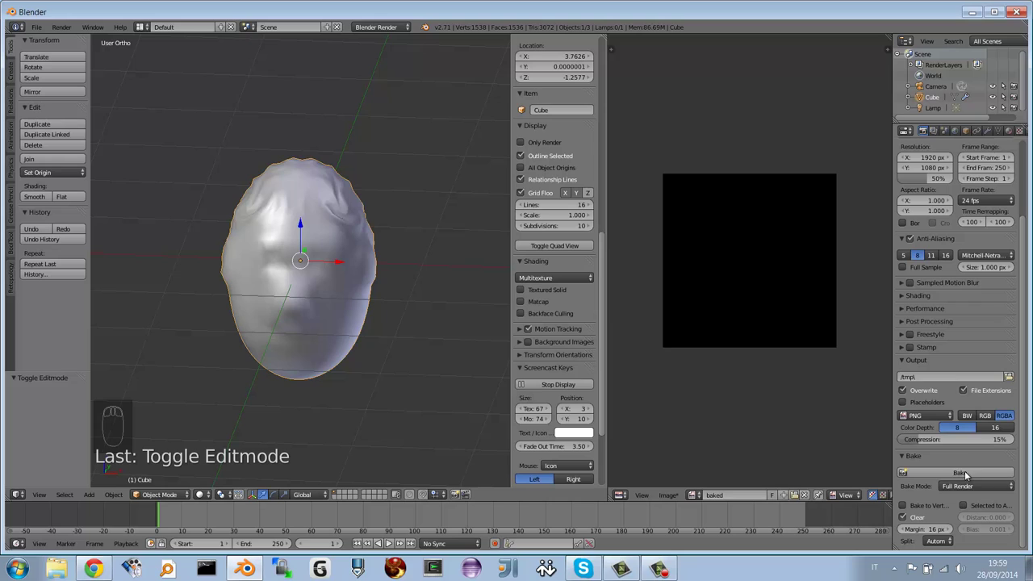
{"action": "left_click_drag", "start_coordinate": [963, 487], "coordinate": [949, 486]}
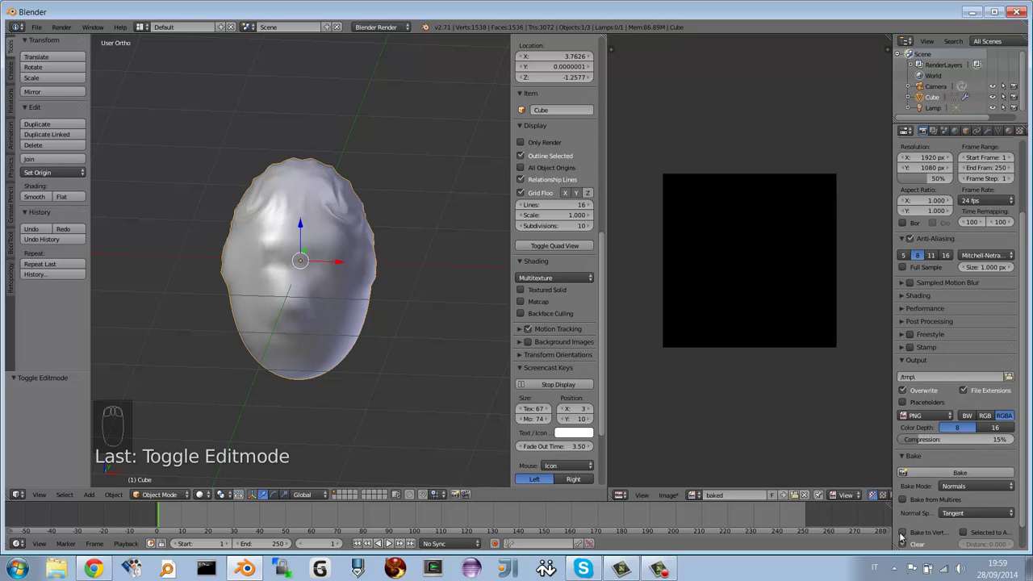
{"action": "left_click_drag", "start_coordinate": [906, 499], "coordinate": [928, 479]}
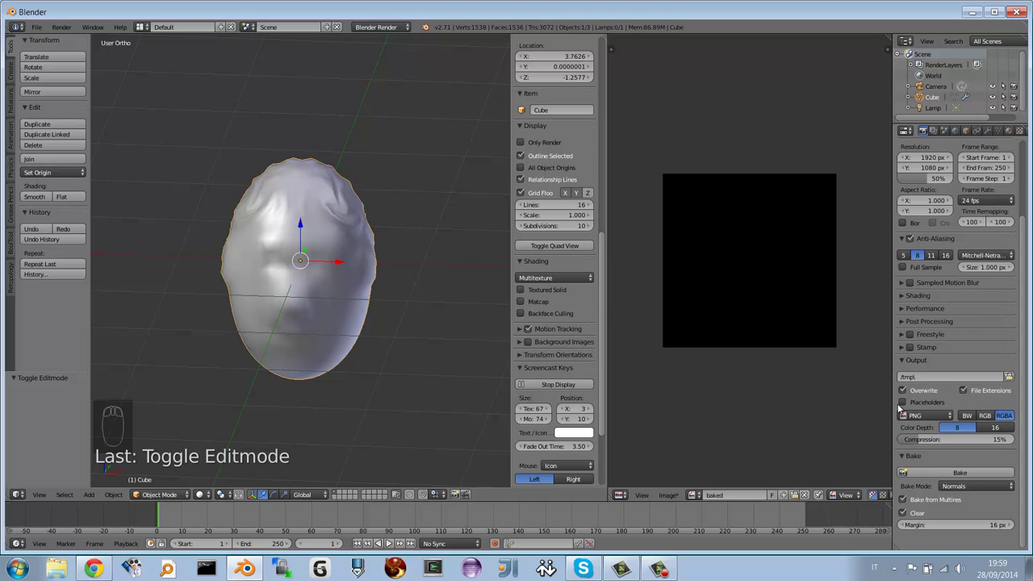
{"action": "left_click_drag", "start_coordinate": [989, 130], "coordinate": [945, 232]}
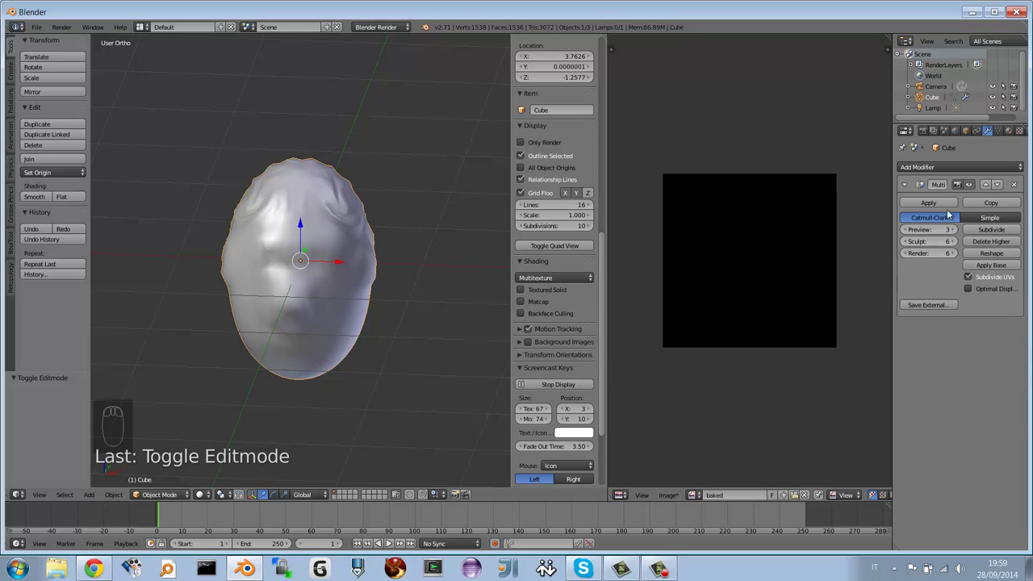
Step: Bake the sculpted detail into the 'baked' image as a tangent-space normal map
{"action": "left_click_drag", "start_coordinate": [929, 130], "coordinate": [768, 322]}
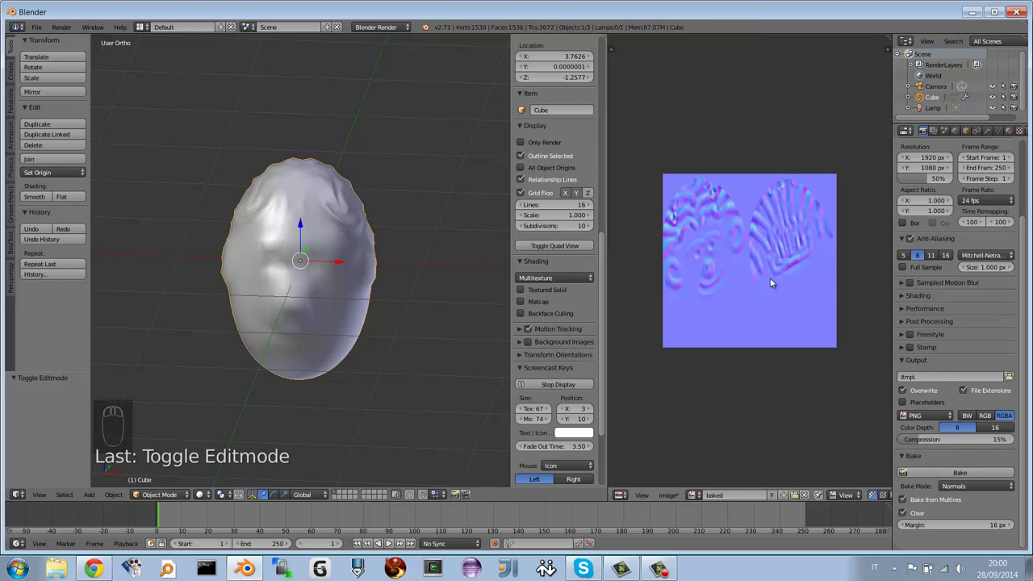
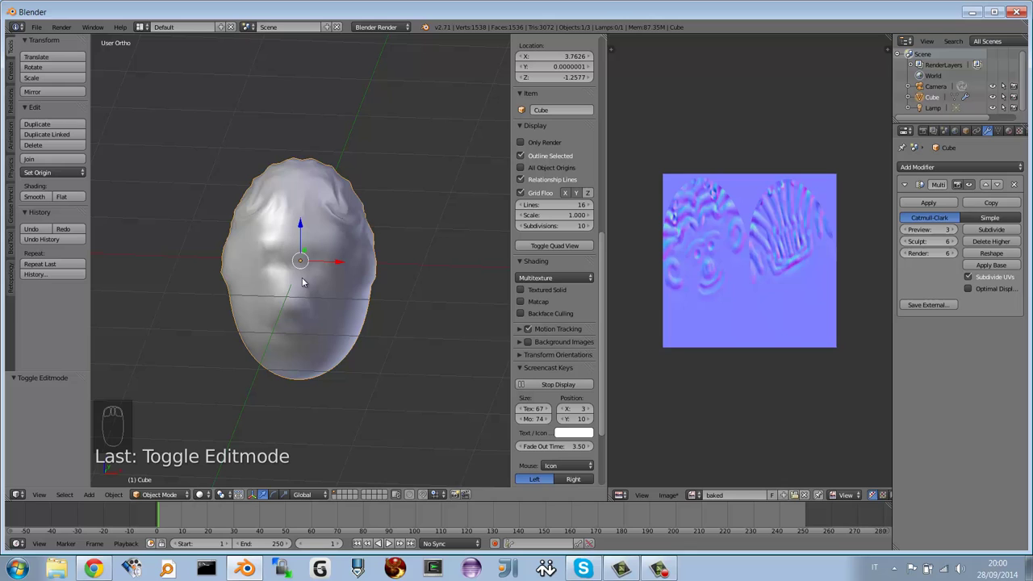
{"action": "left_click_drag", "start_coordinate": [306, 281], "coordinate": [313, 235]}
{"action": "left_click_drag", "start_coordinate": [313, 236], "coordinate": [291, 253]}
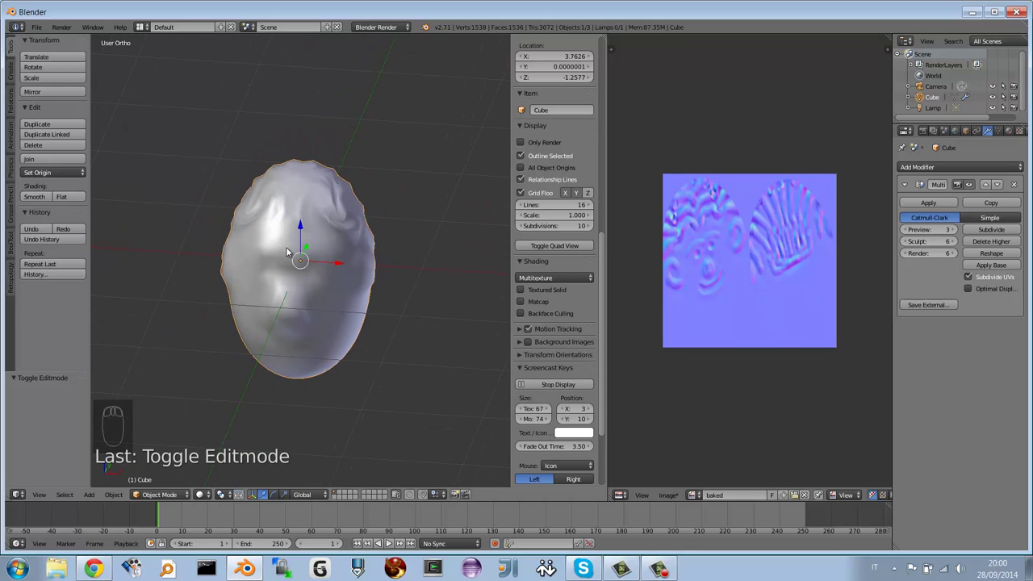
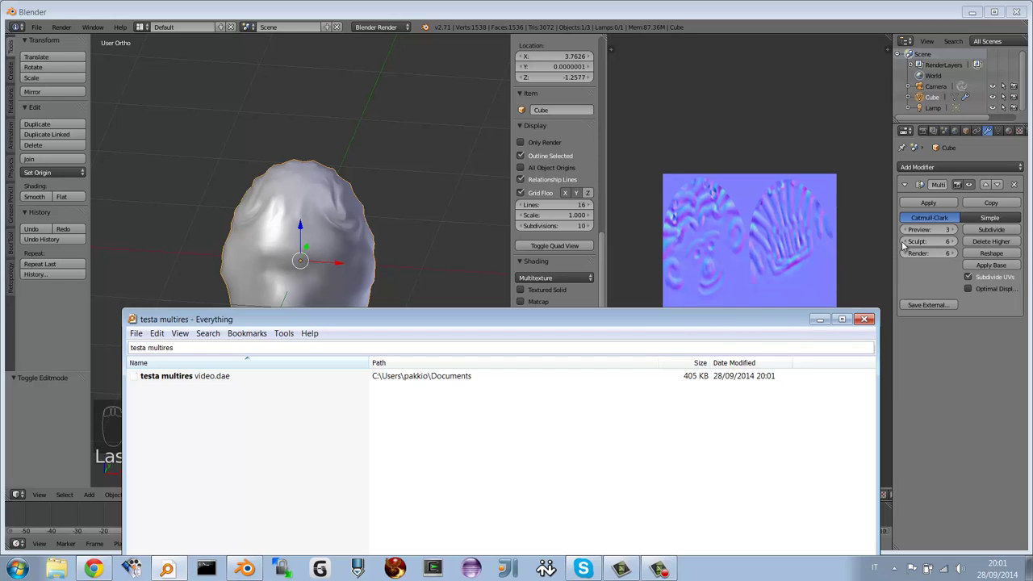
Step: Lower the Multires Sculpt level to 3 to match the preview
{"action": "left_click_drag", "start_coordinate": [909, 243], "coordinate": [416, 304]}
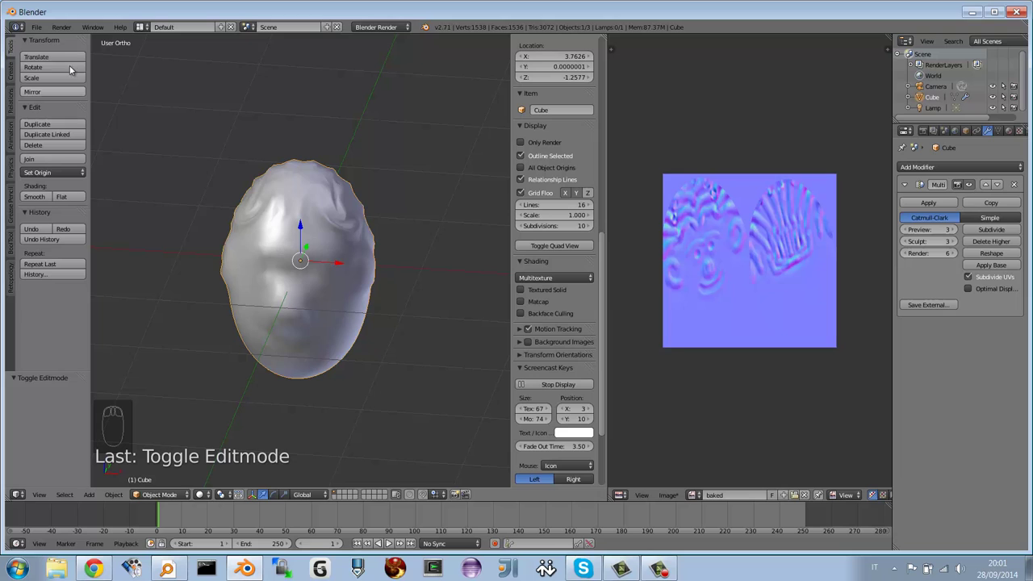
Step: Bring up File > Export to choose a format such as Collada
{"action": "left_click_drag", "start_coordinate": [43, 25], "coordinate": [82, 203]}
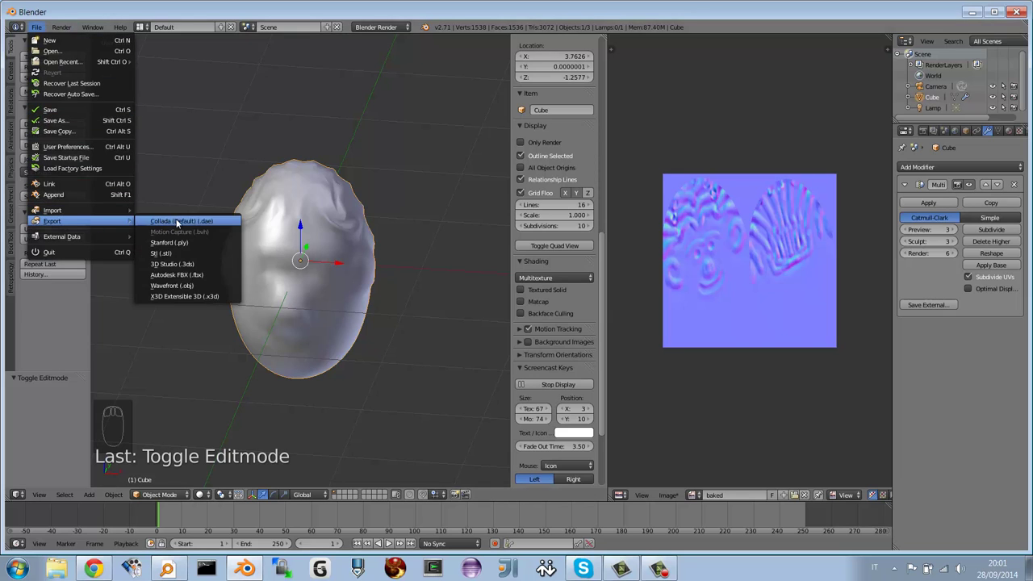
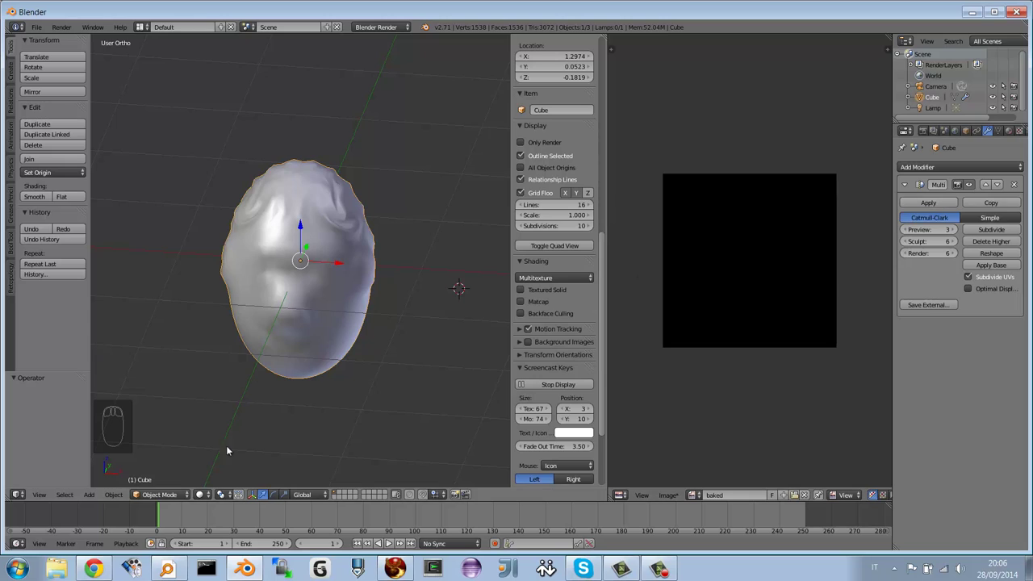
Step: Apply the Multires modifier at level 3, leaving the head with no modifiers
{"action": "left_click_drag", "start_coordinate": [931, 206], "coordinate": [106, 234]}
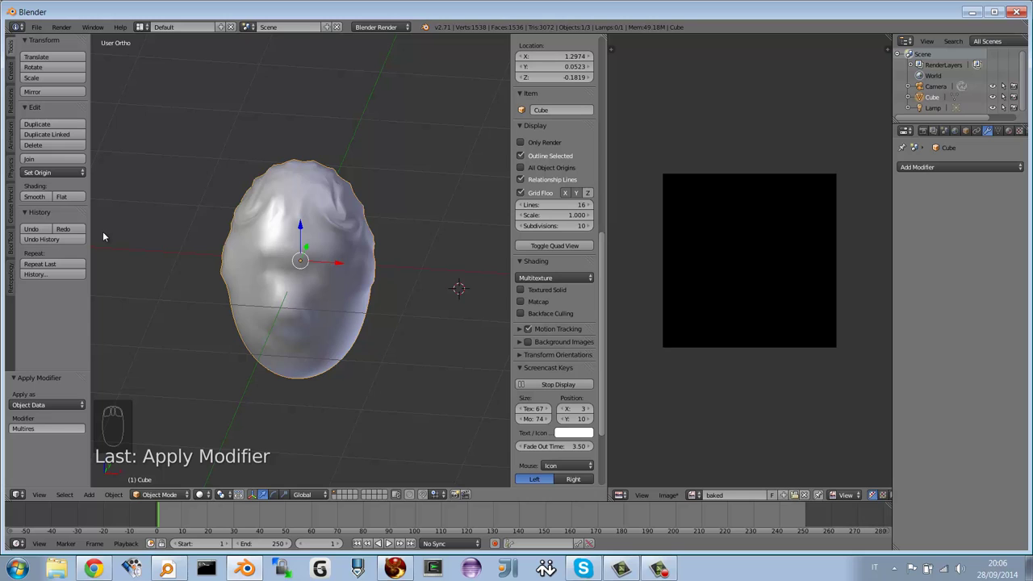